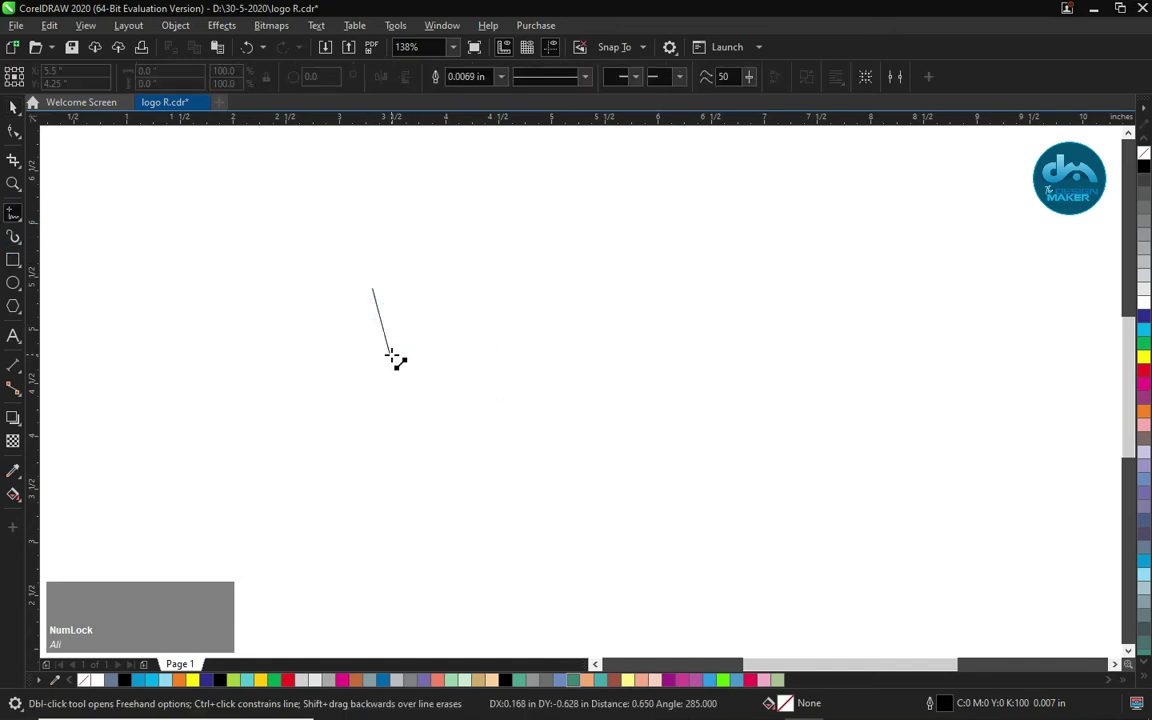
Step: Draw a three-node triangle, convert it to curves and bend its long top edge into an arc
{"action": "left_click", "coordinate": [391, 343]}
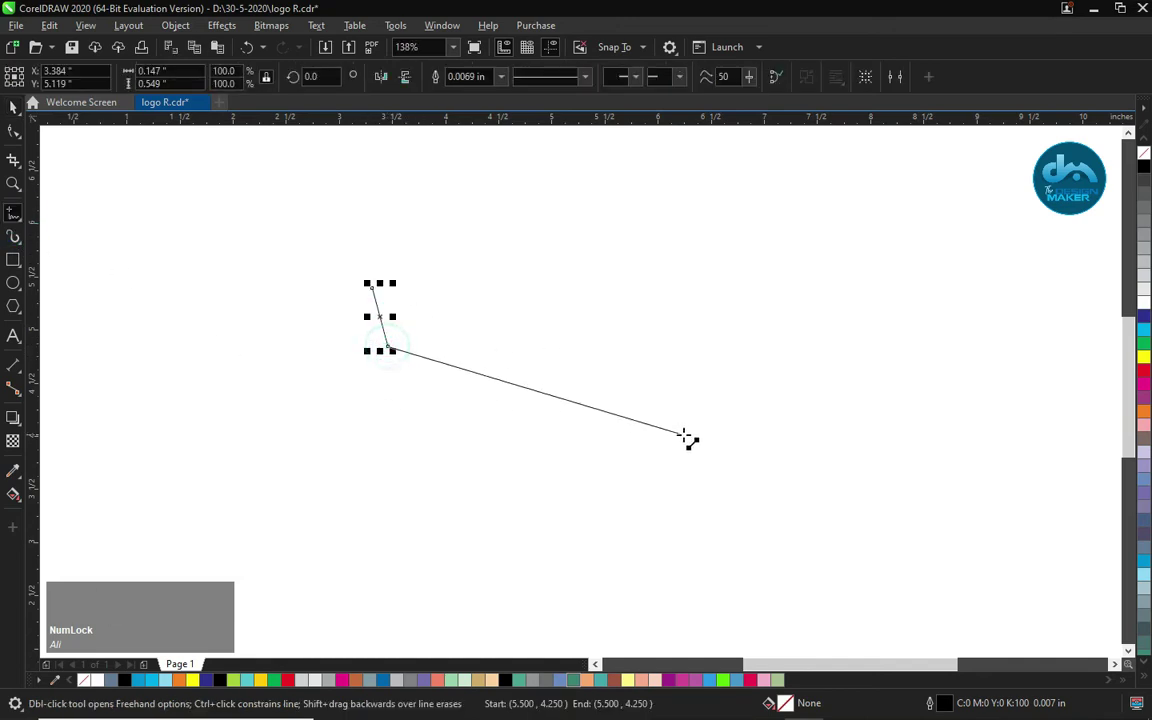
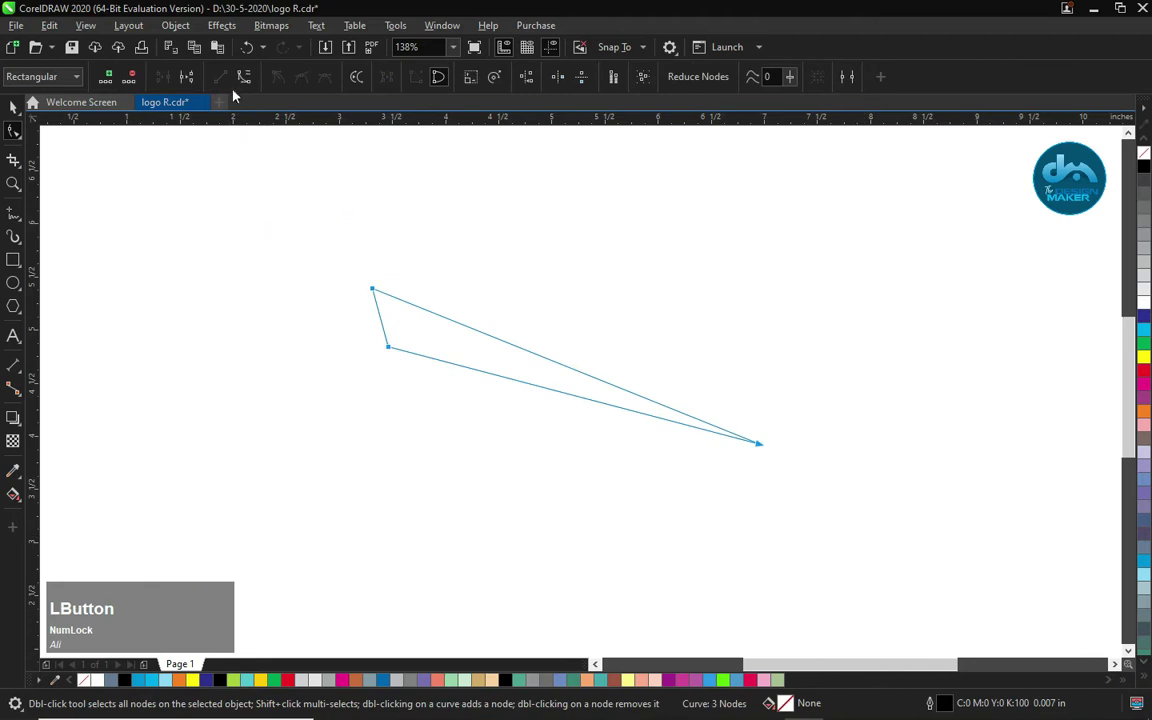
{"action": "key", "text": "Escape"}
{"action": "left_click", "coordinate": [598, 375]}
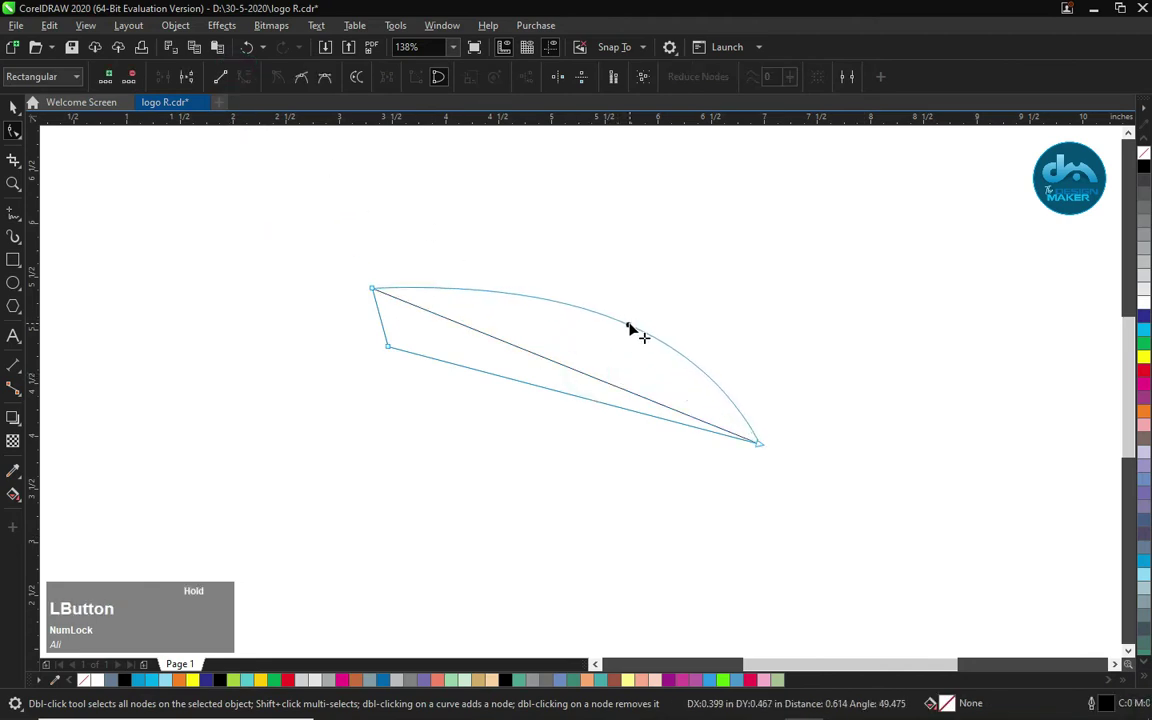
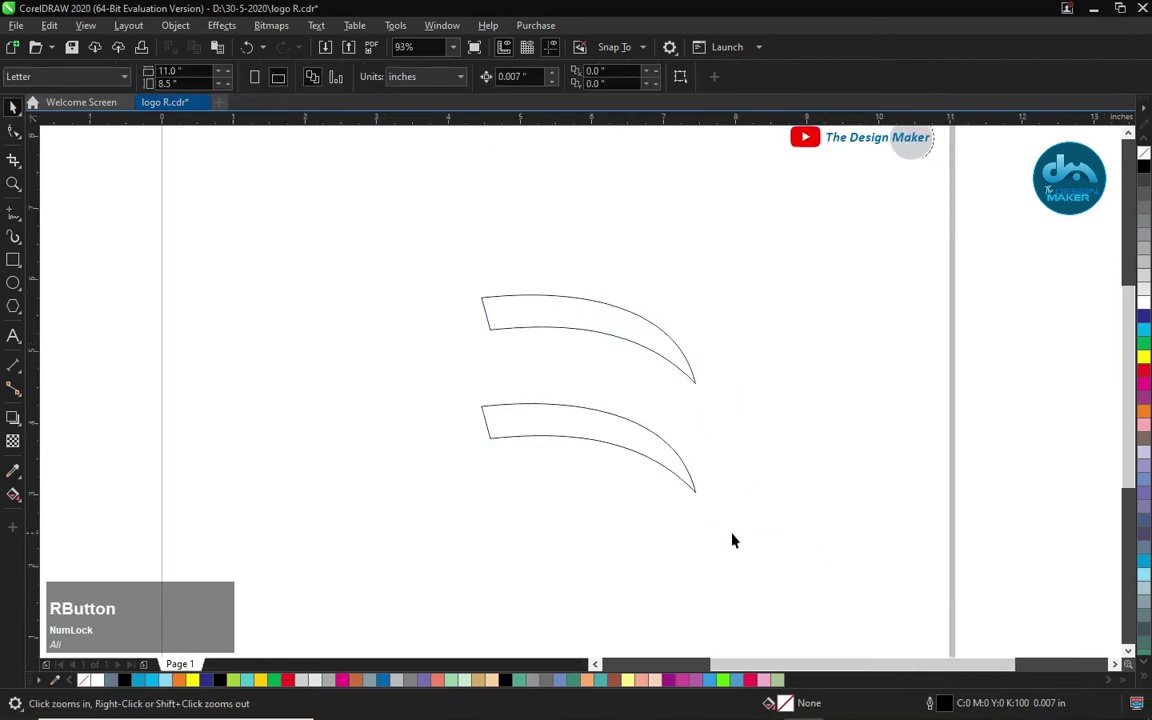
Step: Add a smooth node on the upper ribbon's top edge to refine its arc, then view the whole page
{"action": "left_click", "coordinate": [506, 333]}
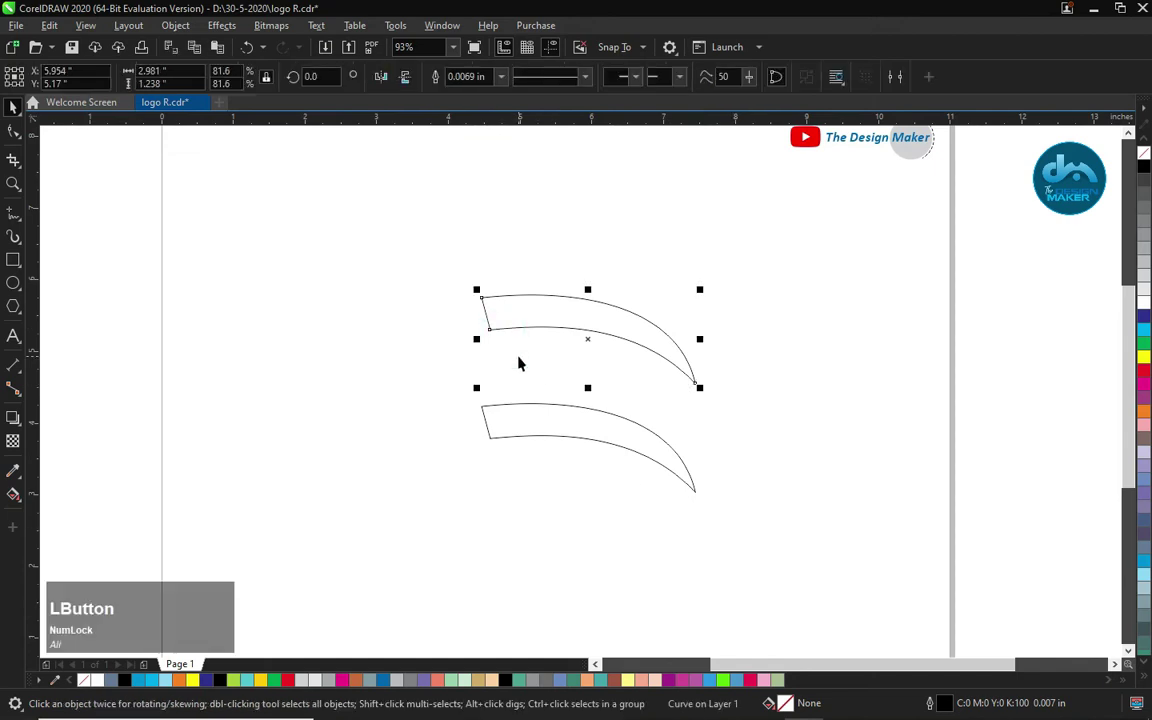
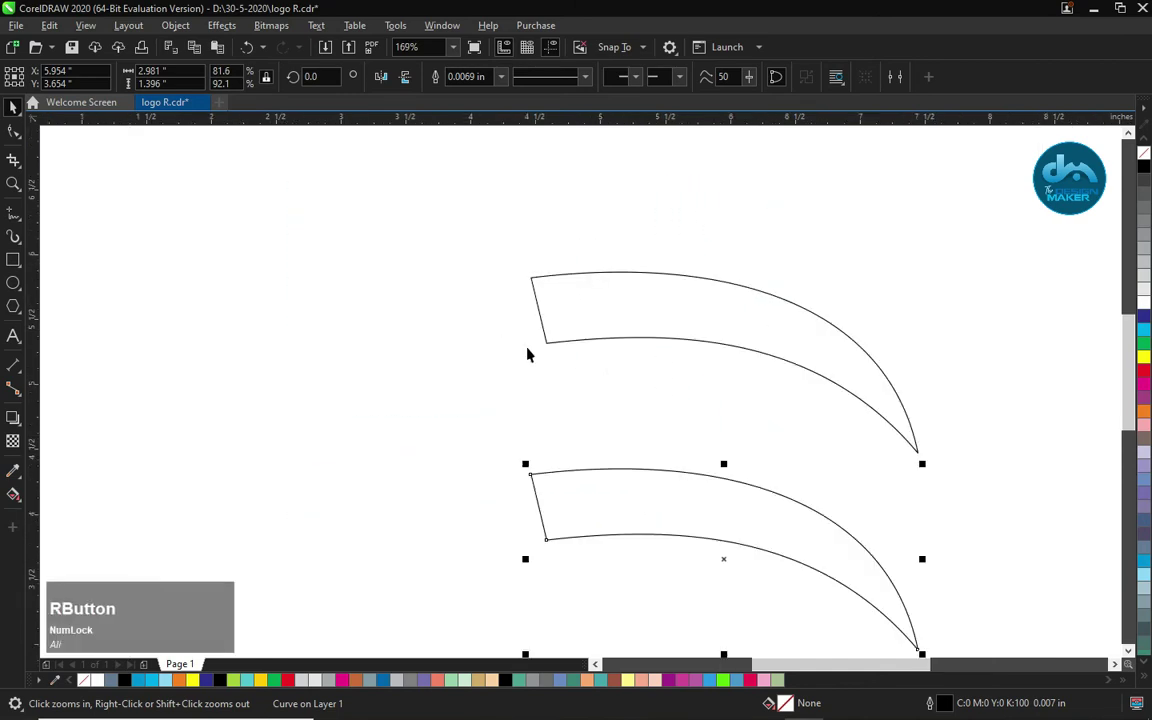
{"action": "left_click", "coordinate": [550, 346]}
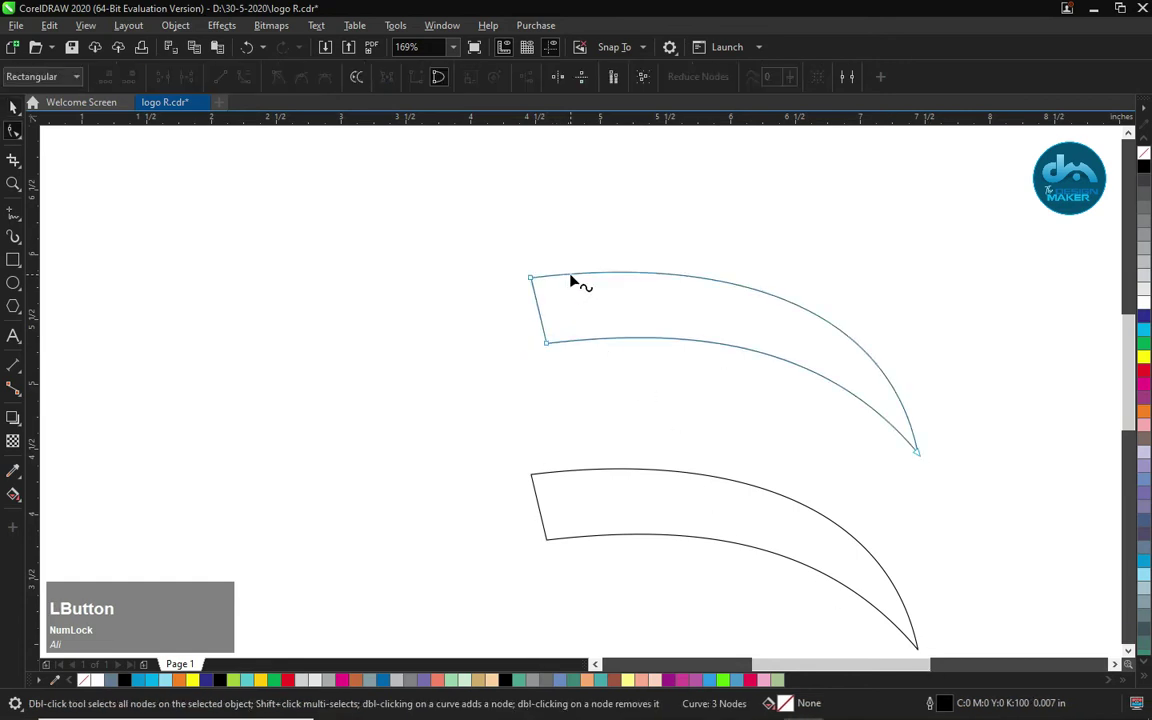
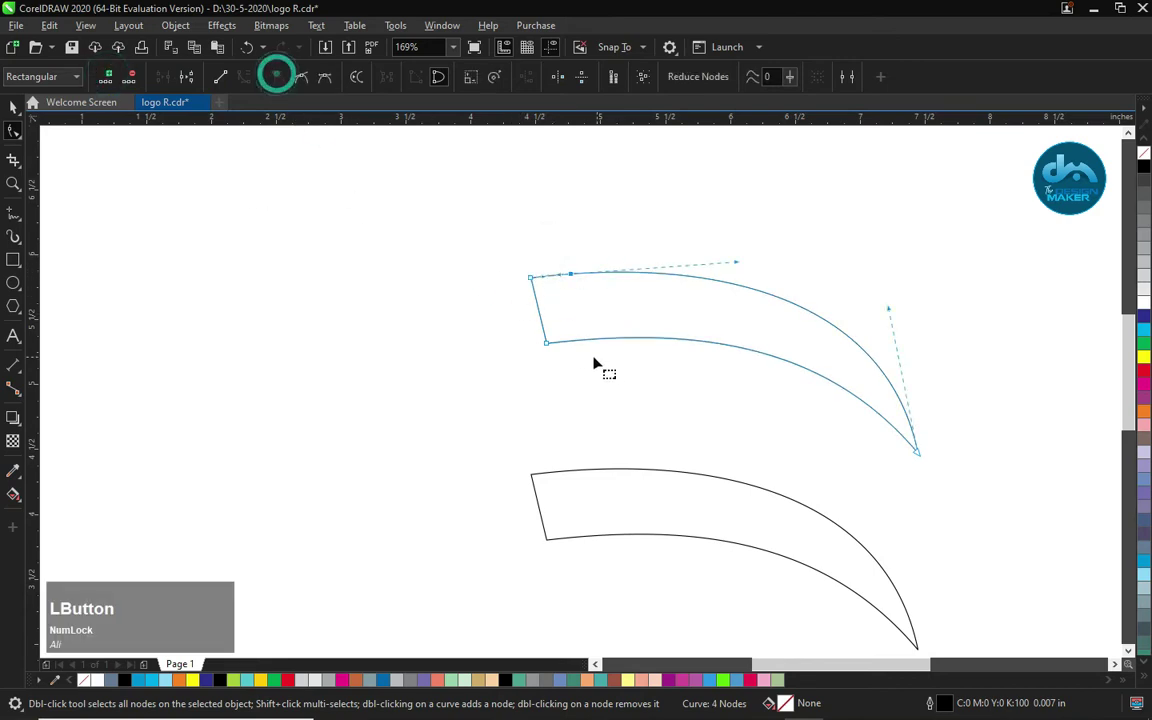
{"action": "key", "text": "Delete"}
{"action": "left_click", "coordinate": [531, 299]}
{"action": "key", "text": "space"}
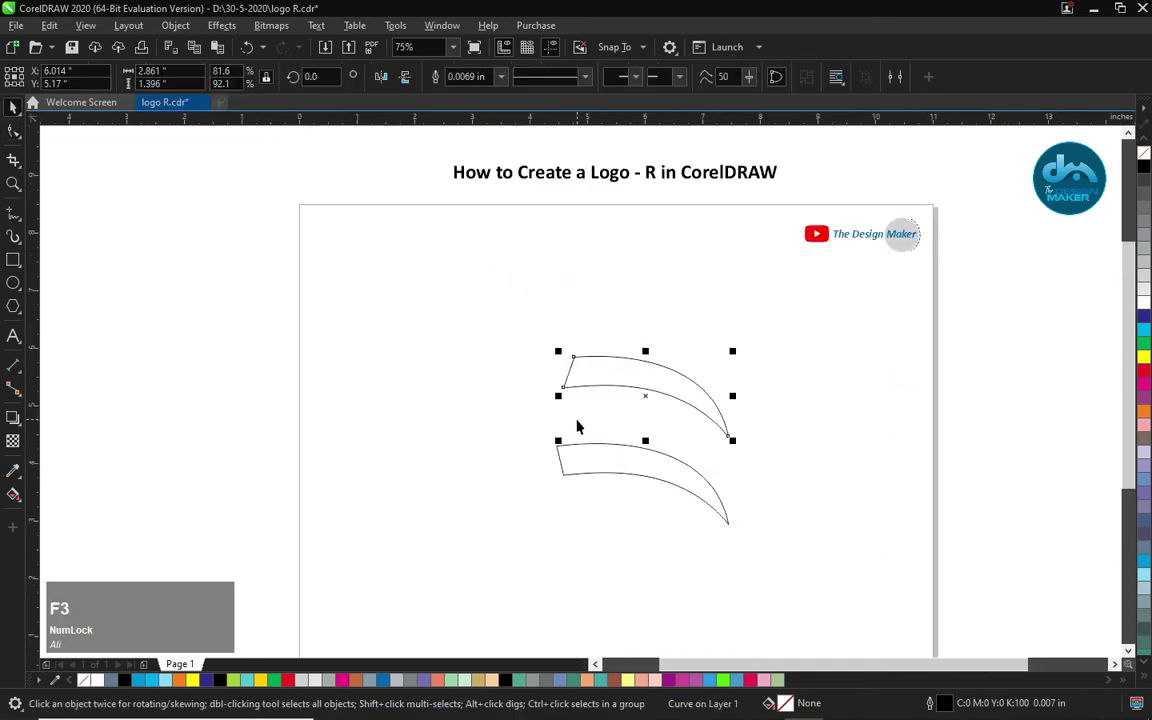
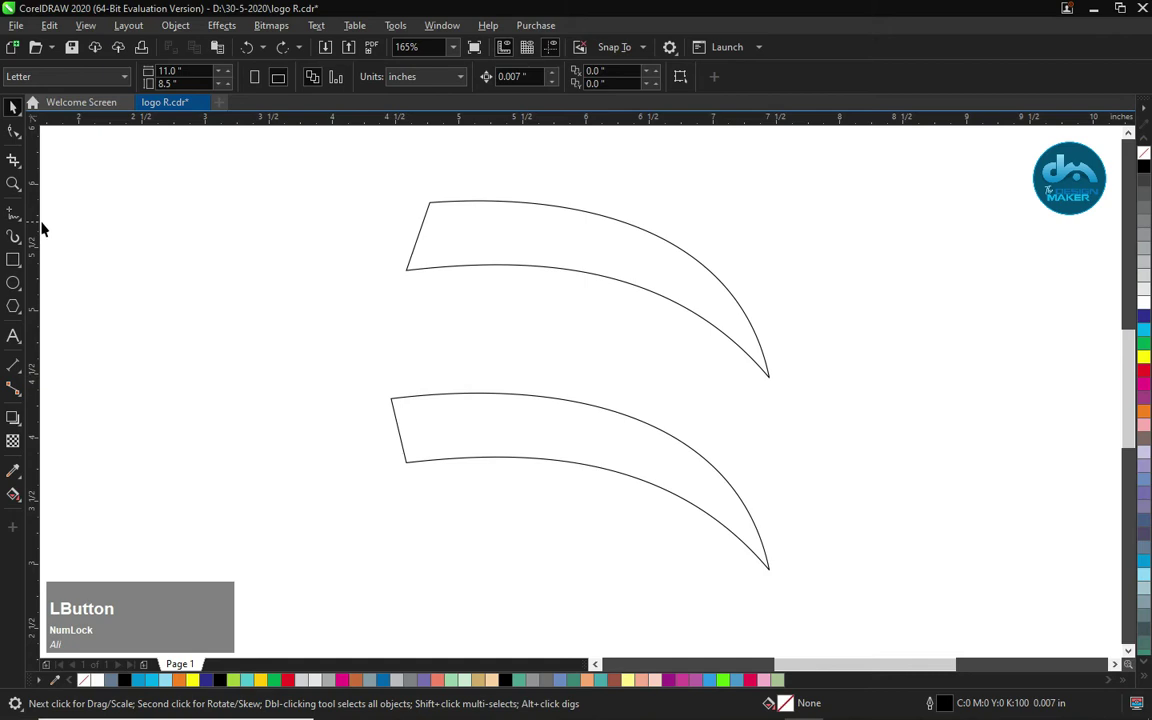
Step: Draw a four-node connecting band, convert it to curves and bend both long edges into a swoosh
{"action": "key", "text": "F5"}
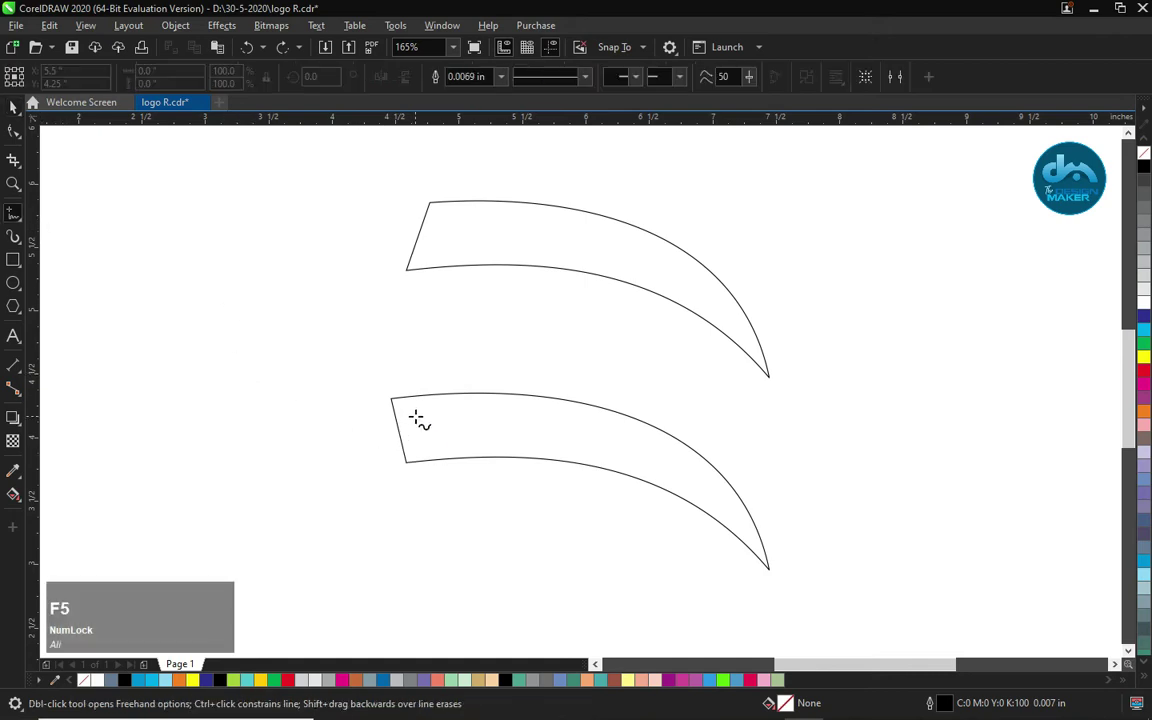
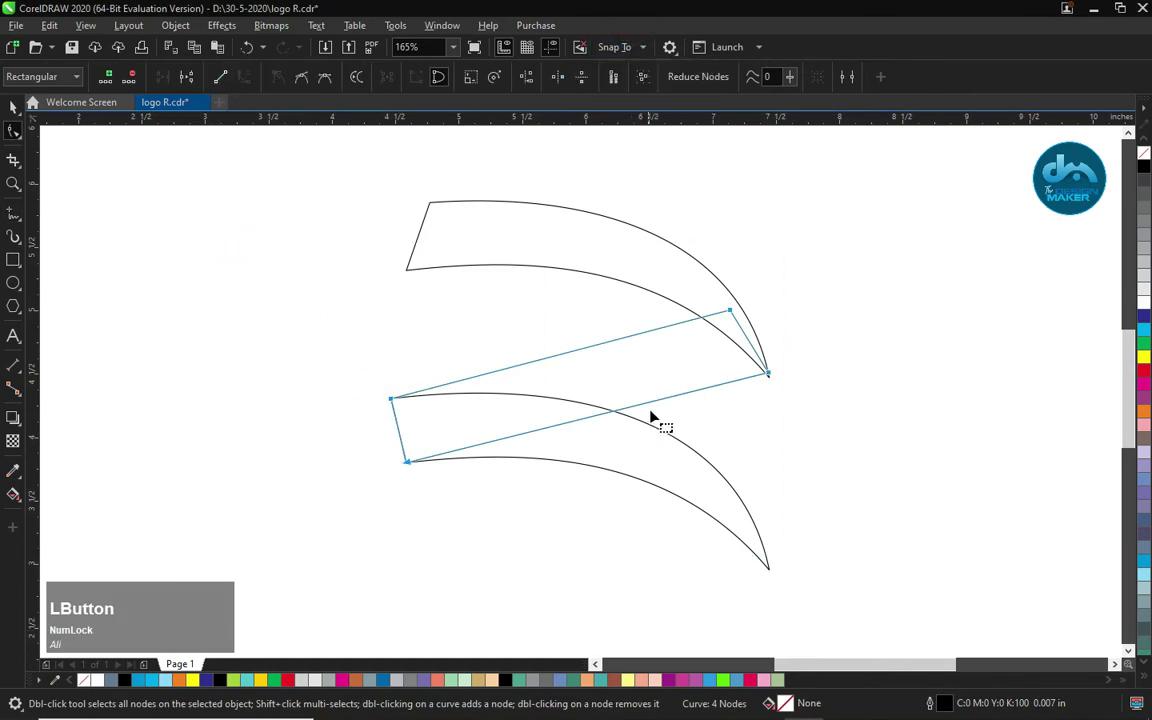
{"action": "key", "text": "Escape"}
{"action": "left_click", "coordinate": [662, 405]}
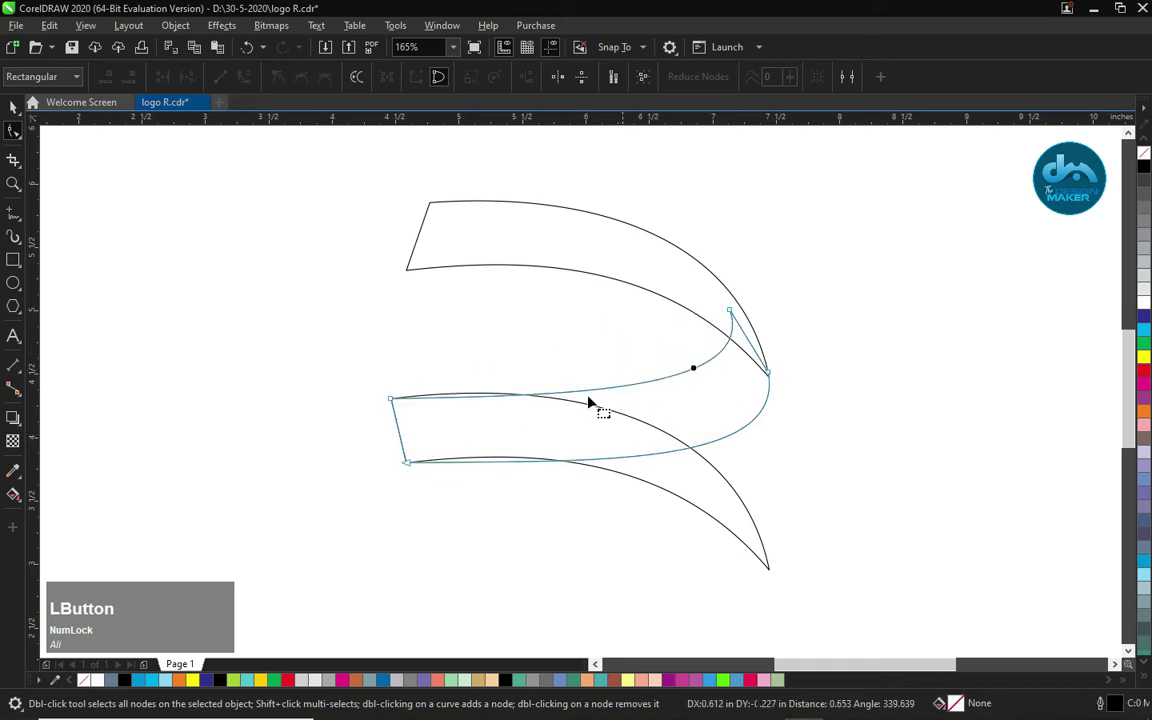
{"action": "key", "text": "space"}
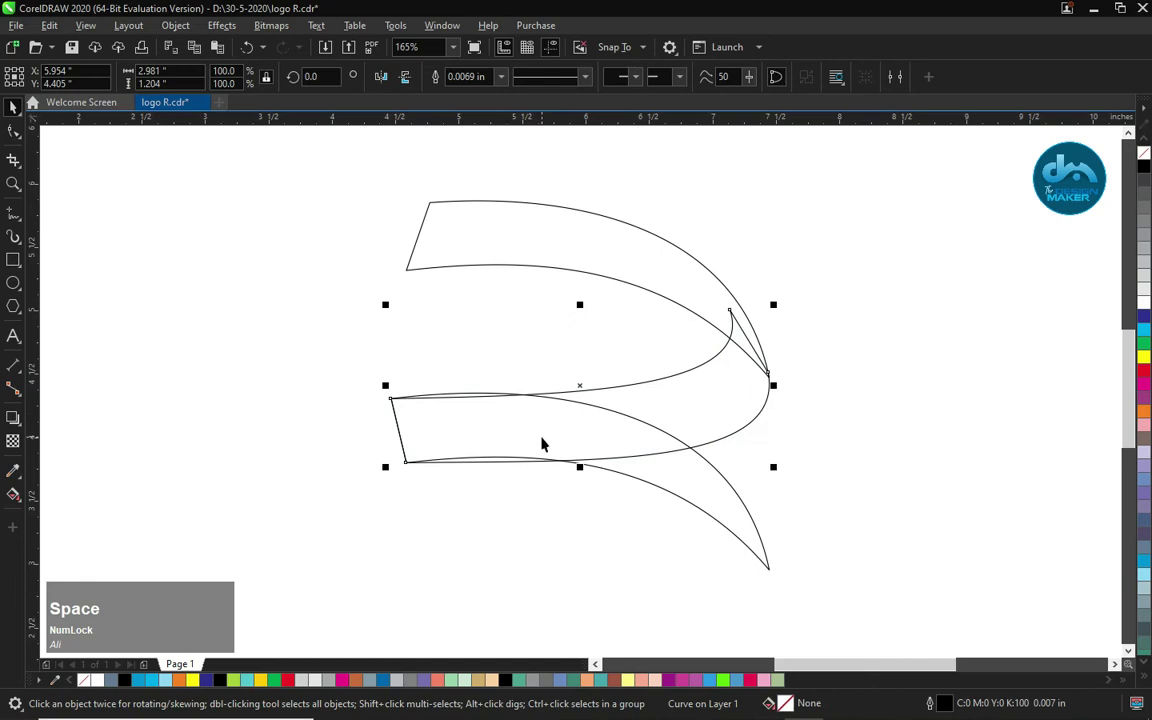
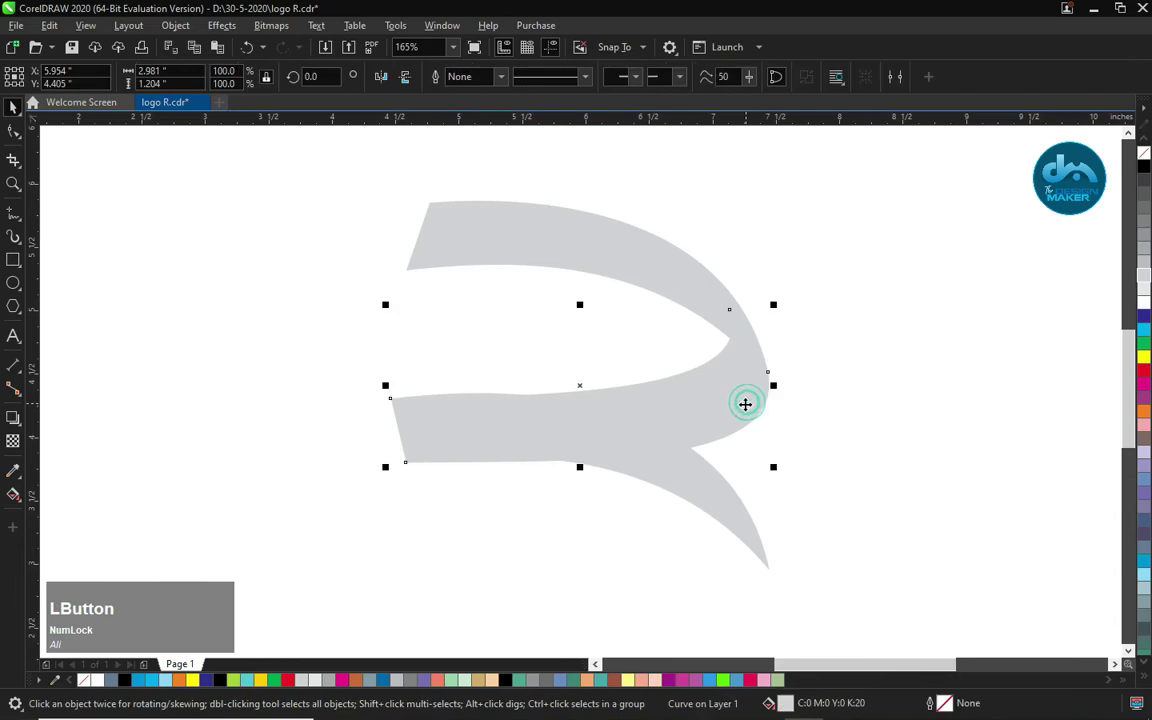
Step: Select the upper and lower ribbons together, remove their outlines and fill them darker grey
{"action": "key", "text": "shift+Page_Down"}
{"action": "left_click", "coordinate": [634, 247]}
{"action": "left_click", "coordinate": [725, 498]}
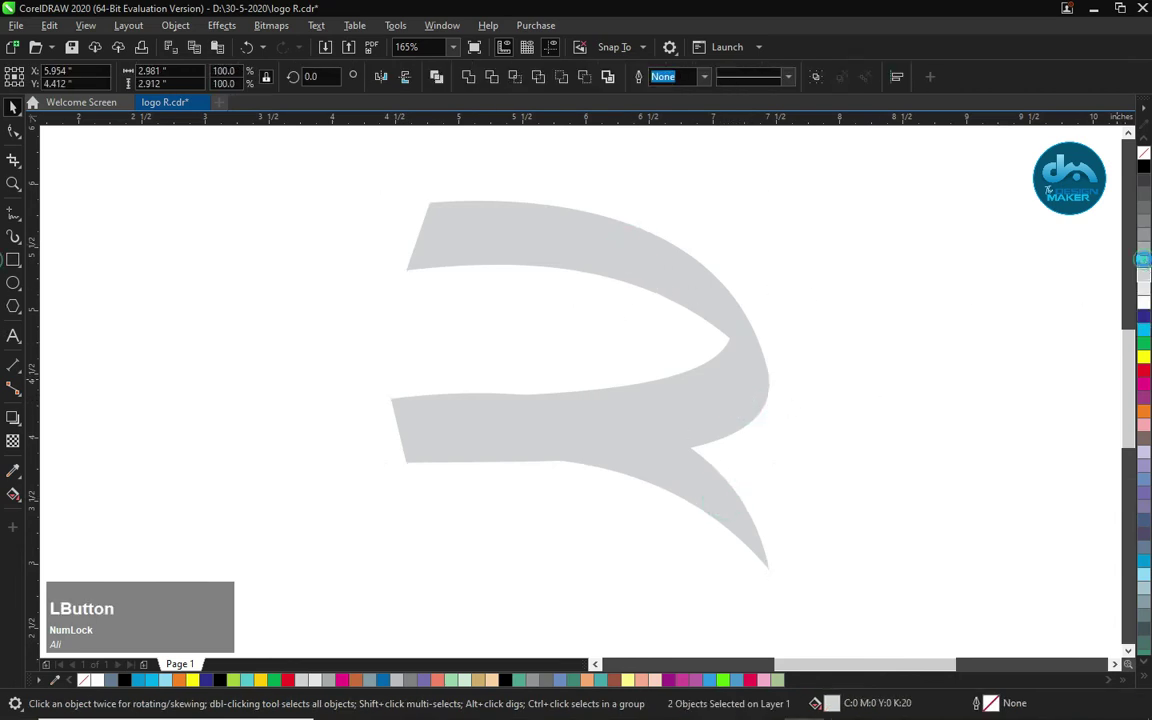
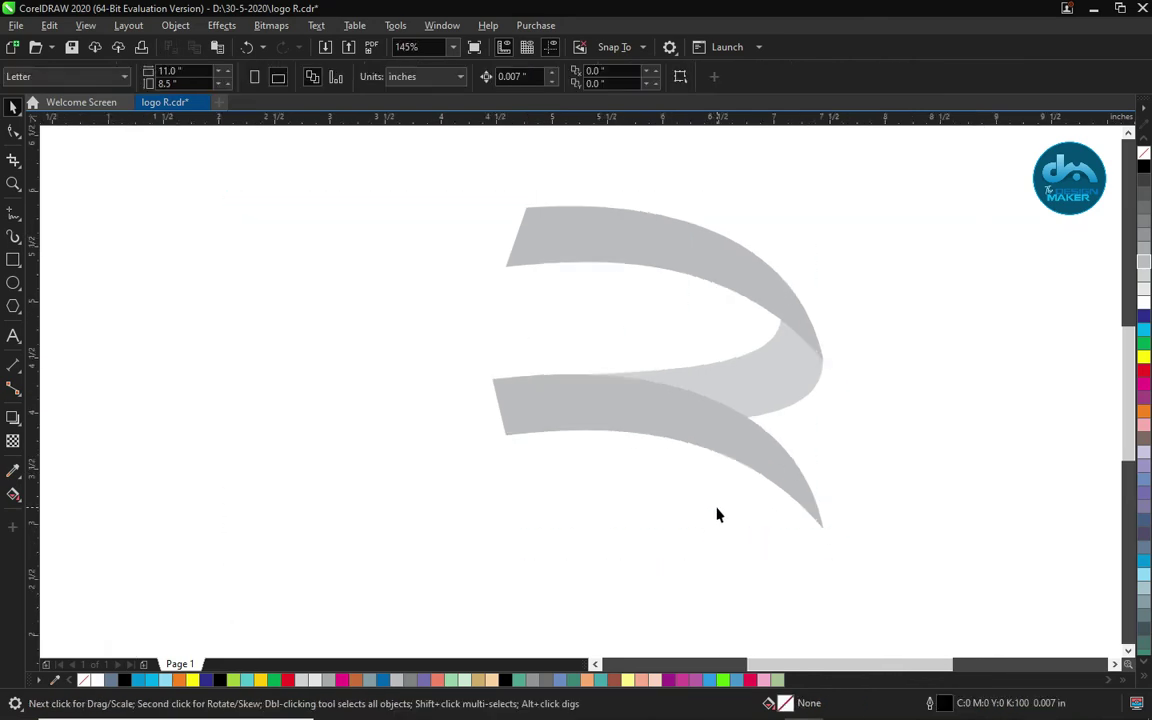
Step: Draw a thin slanted stem line to the left of the two grey ribbon ends
{"action": "key", "text": "d"}
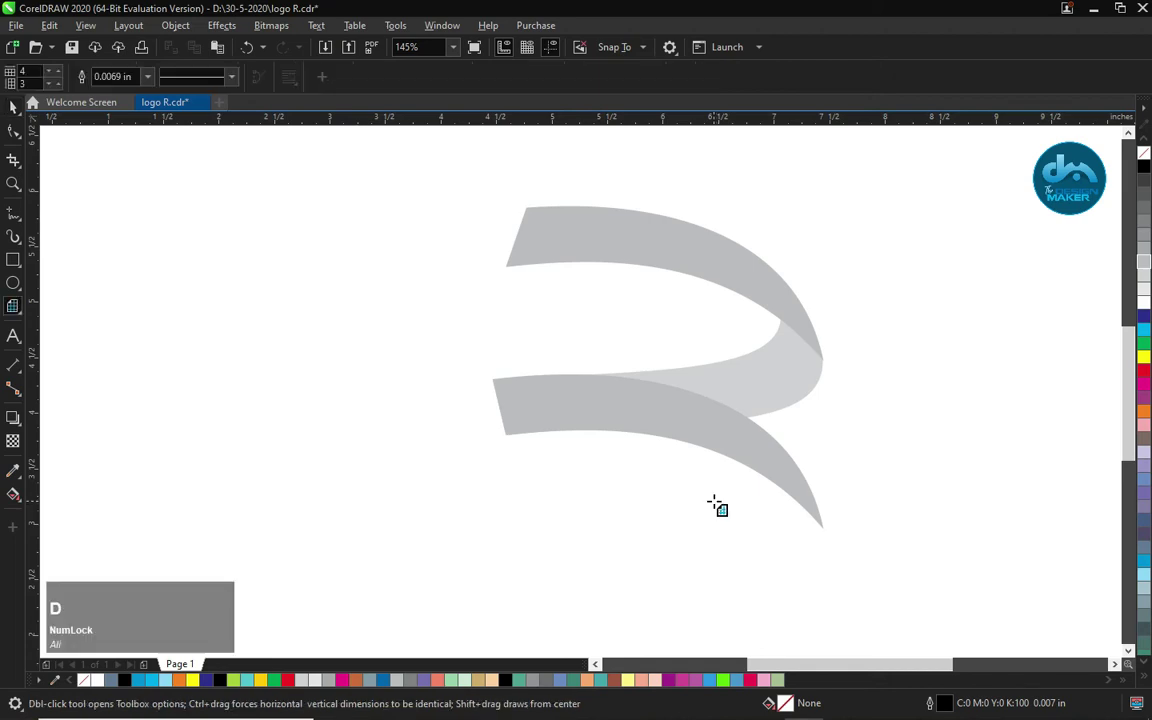
{"action": "key", "text": "space"}
{"action": "key", "text": "F5"}
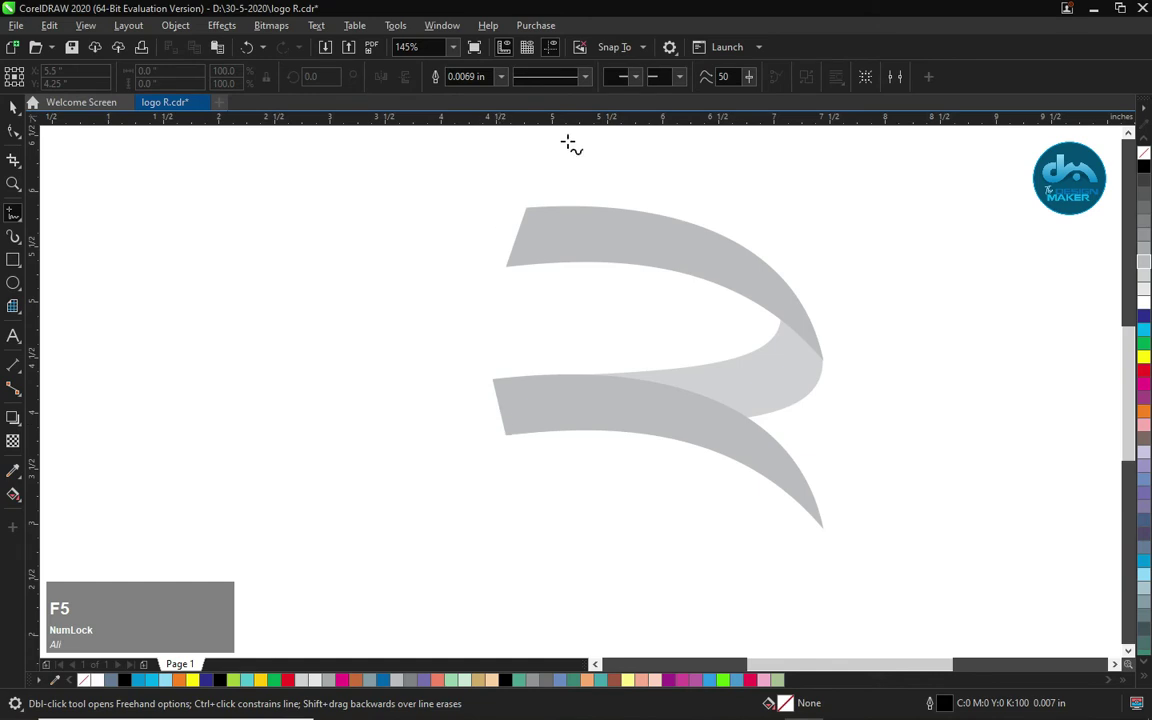
{"action": "left_click", "coordinate": [617, 48]}
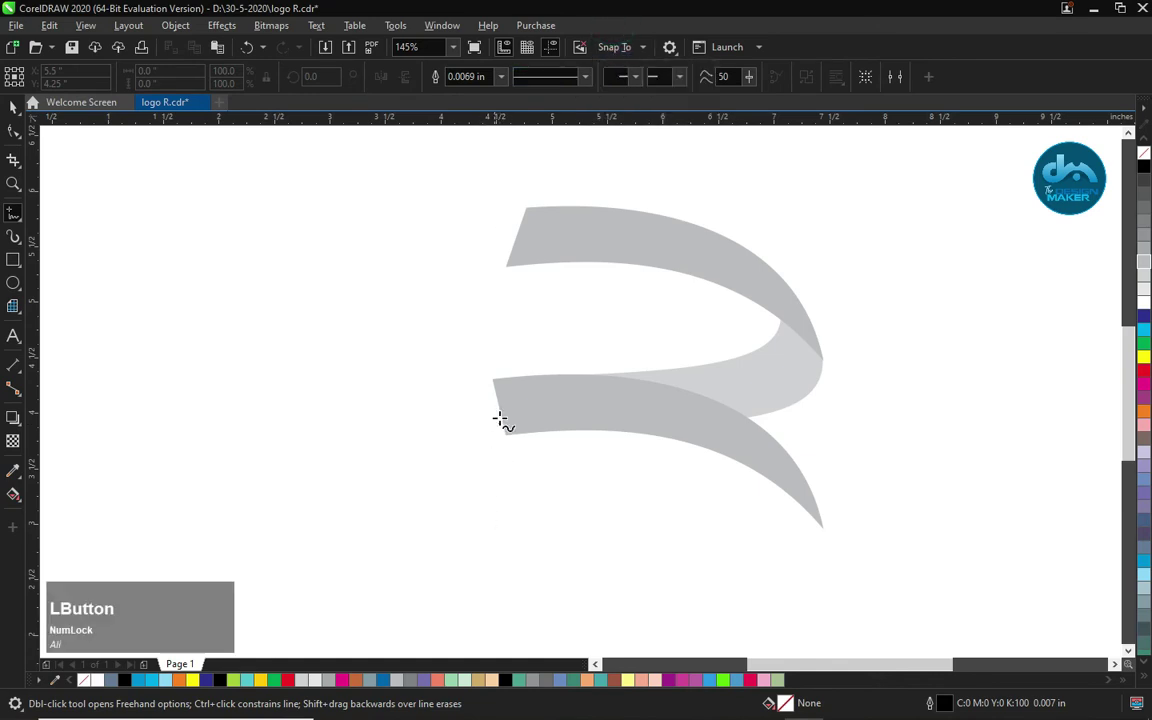
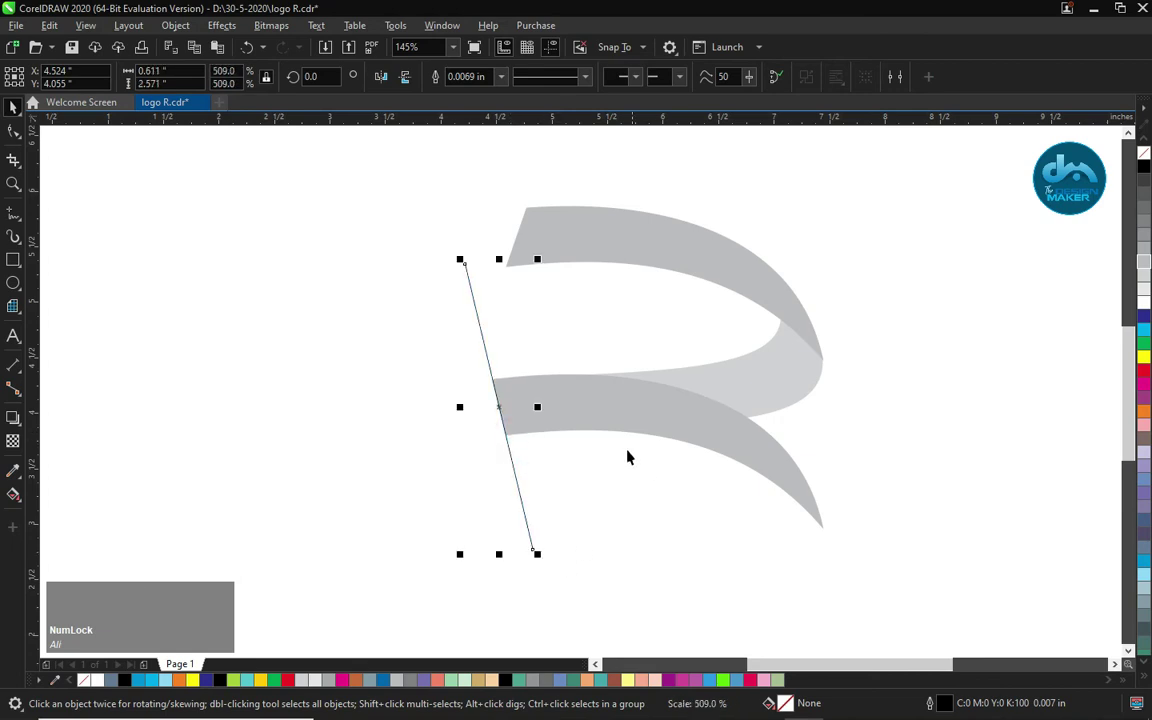
{"action": "left_click", "coordinate": [605, 408]}
{"action": "key", "text": "b"}
{"action": "left_click", "coordinate": [608, 406]}
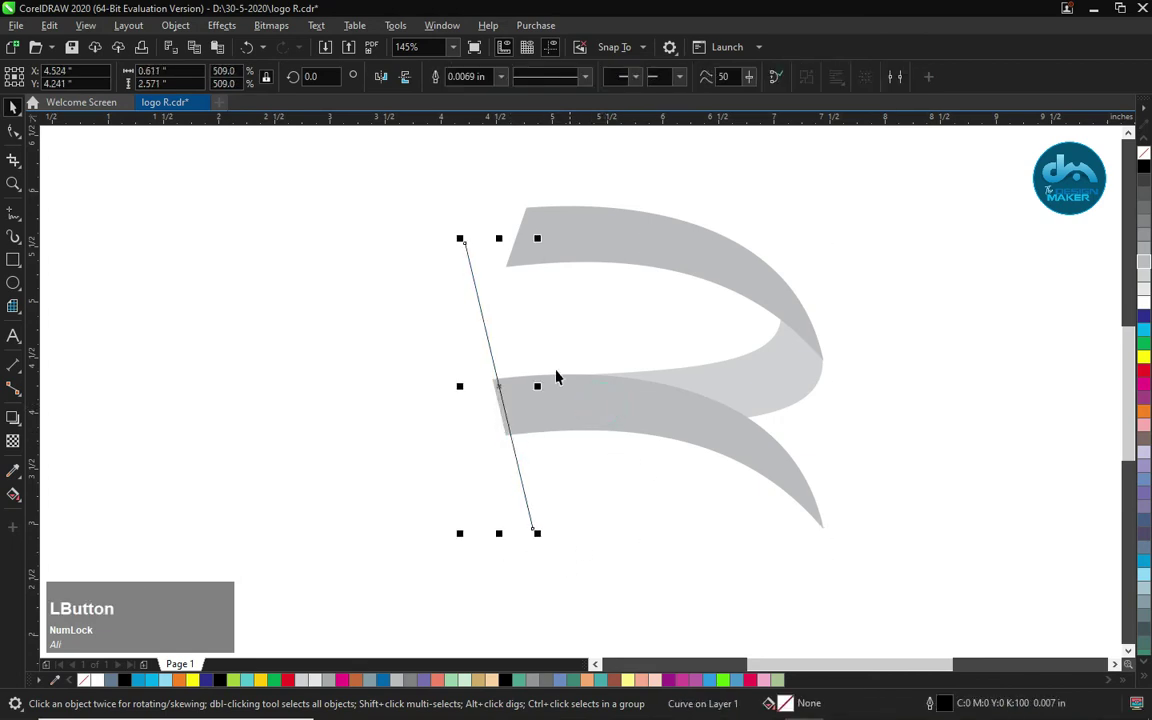
Step: Nudge the slanted line left with the arrow keys and pick the top ribbon's left-end node for editing
{"action": "type", "text": "ali"}
{"action": "key", "text": "Left"}
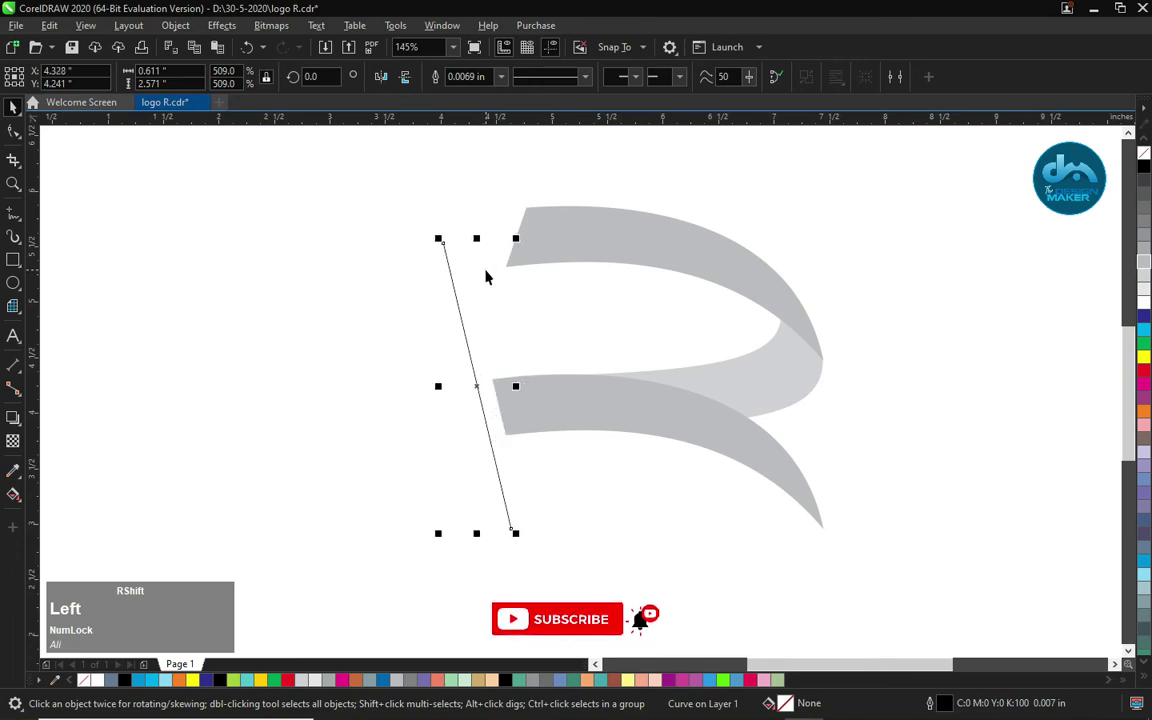
{"action": "key", "text": "Right"}
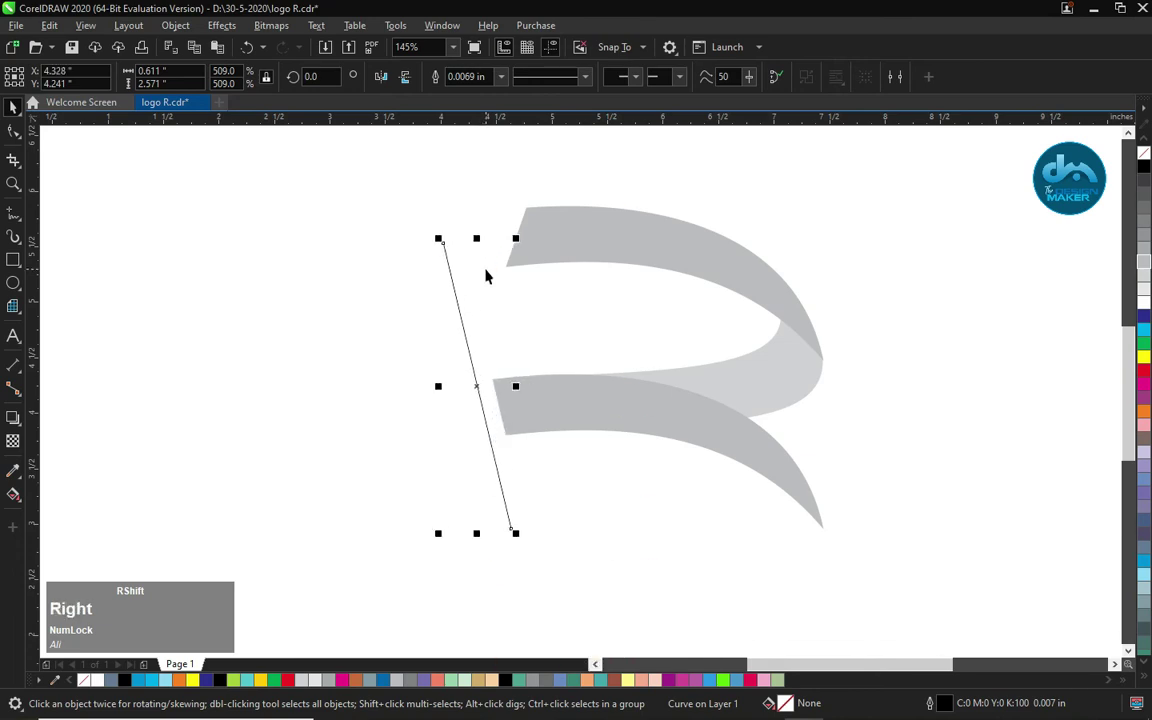
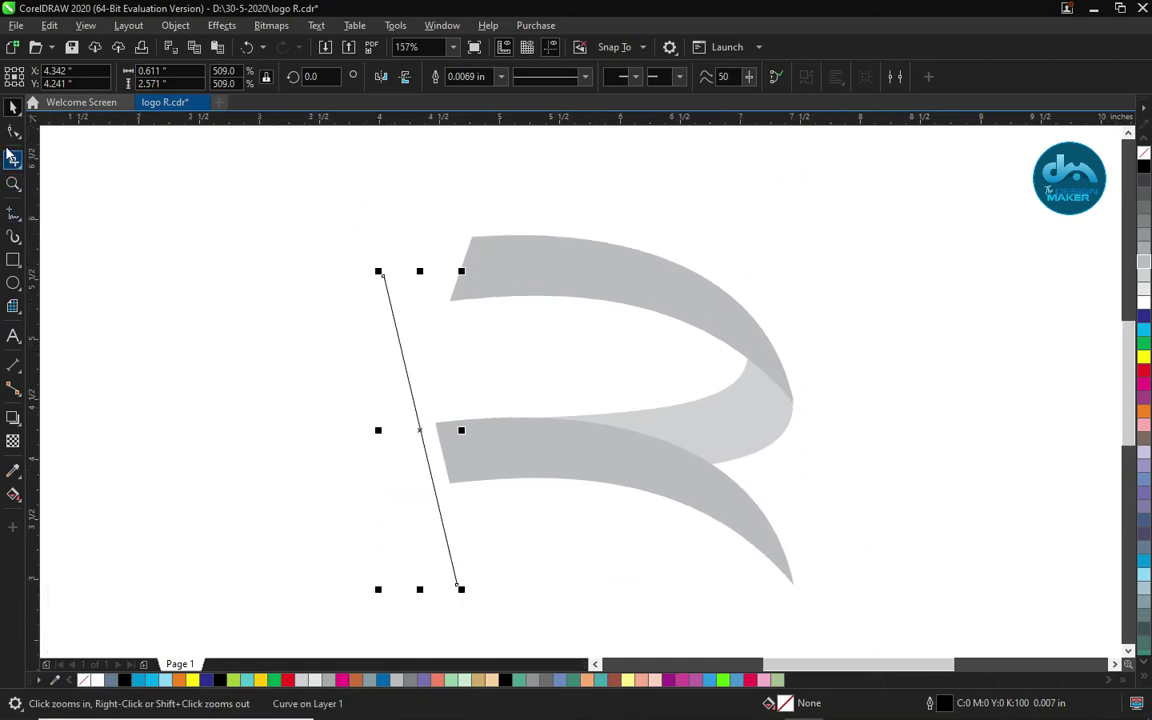
{"action": "type", "text": "ali"}
{"action": "left_click", "coordinate": [20, 142]}
{"action": "key", "text": "space"}
{"action": "left_click", "coordinate": [575, 293]}
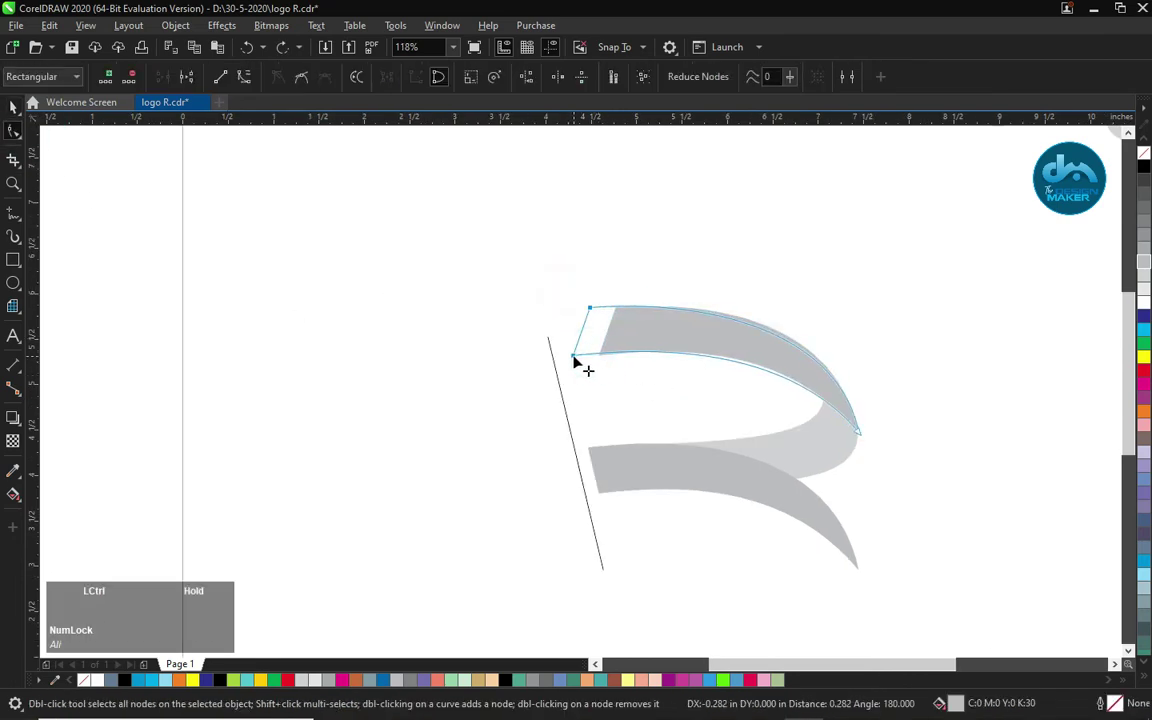
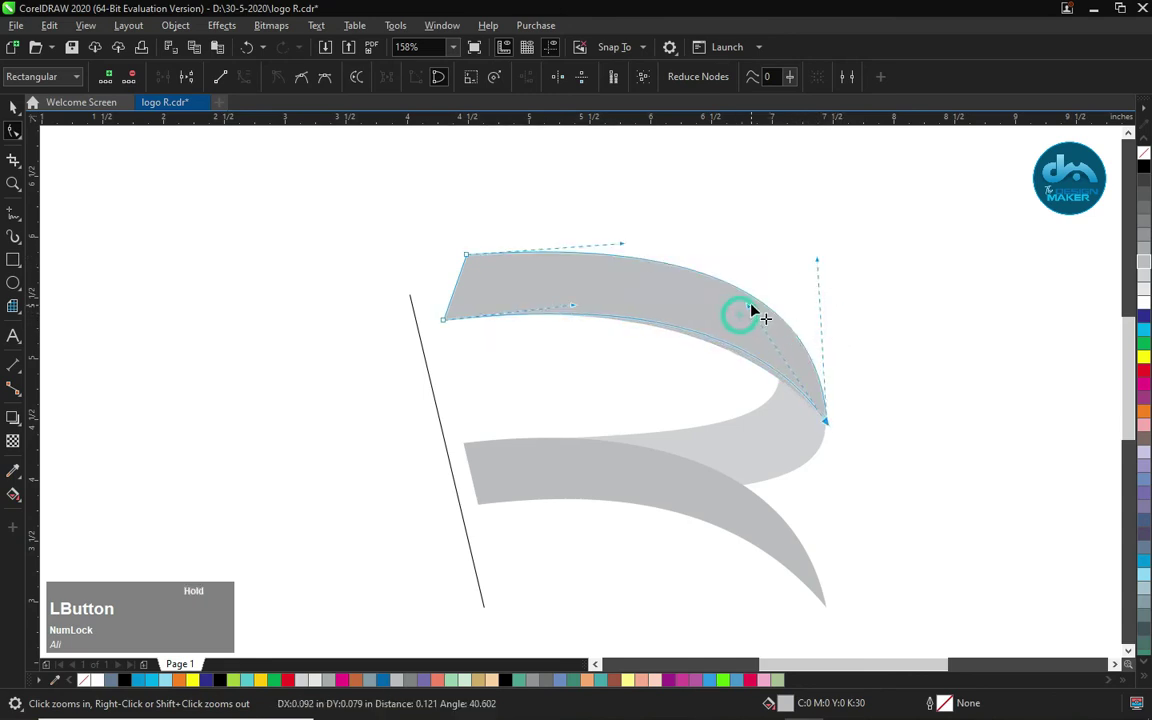
Step: Make the slanted line an editable curve so its top can bend along the top ribbon
{"action": "key", "text": "space"}
{"action": "left_click", "coordinate": [427, 365]}
{"action": "key", "text": "Right"}
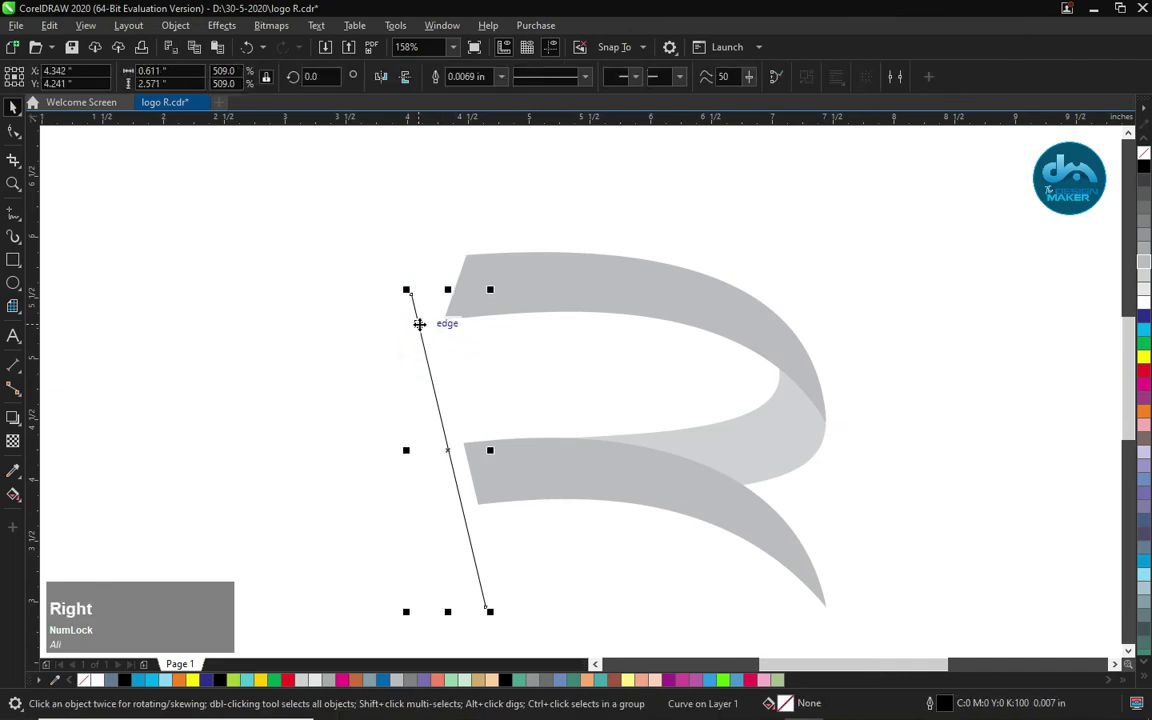
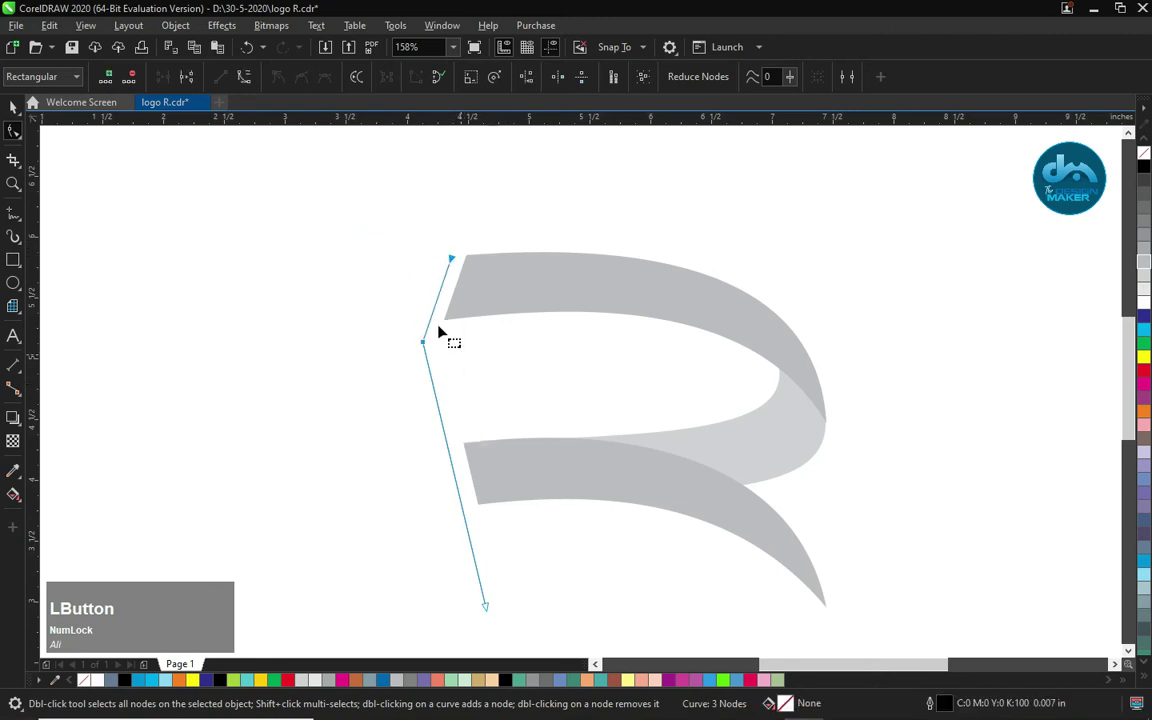
Step: Thicken the bent line to a 0.08 in outline and convert it into a solid filled stem shape
{"action": "key", "text": "Left"}
{"action": "key", "text": "Up"}
{"action": "key", "text": "Left"}
{"action": "left_click", "coordinate": [443, 254]}
{"action": "key", "text": "Left"}
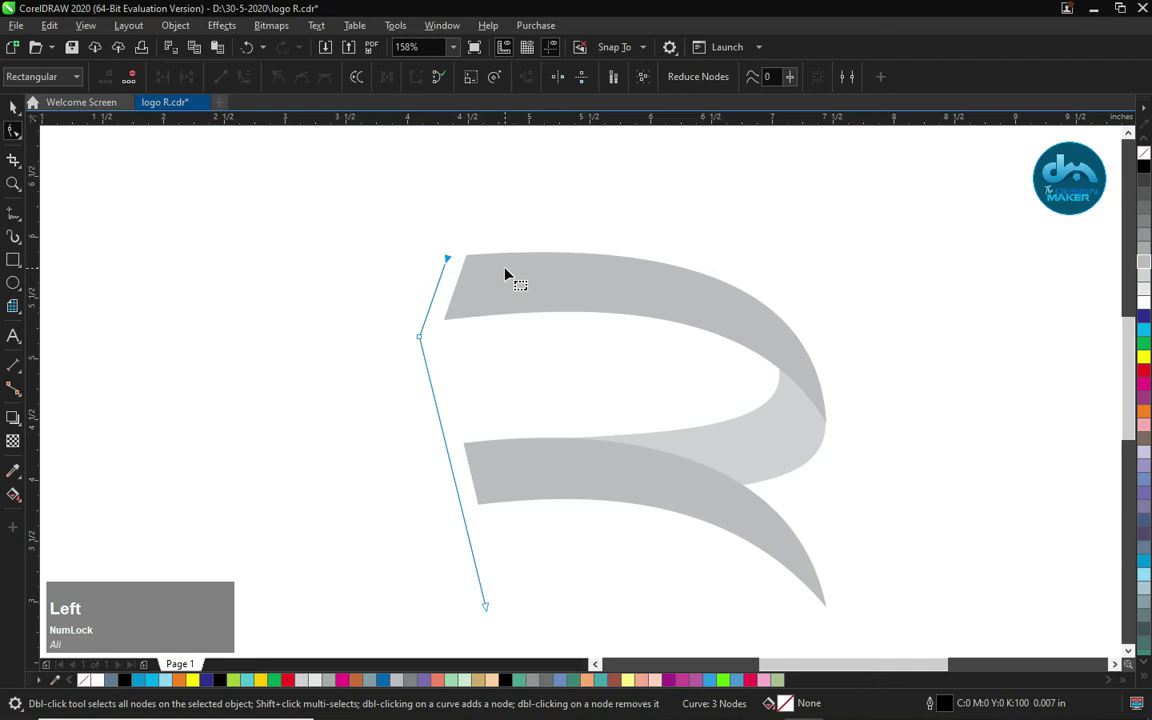
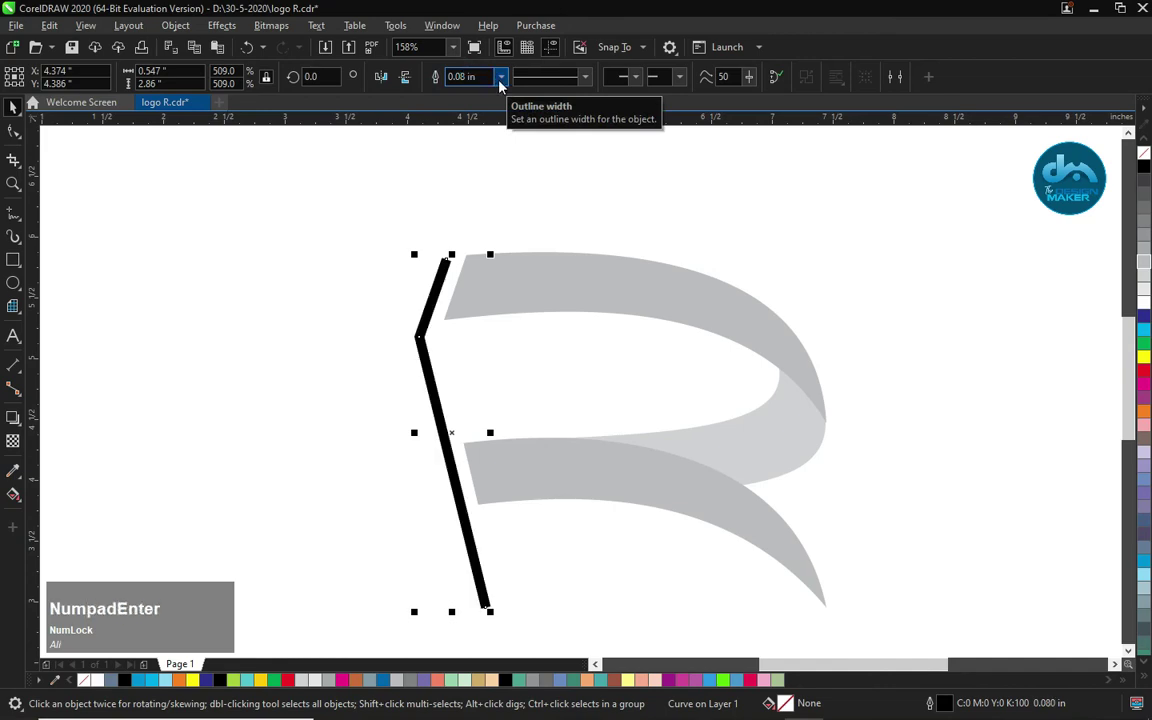
{"action": "key", "text": "Left"}
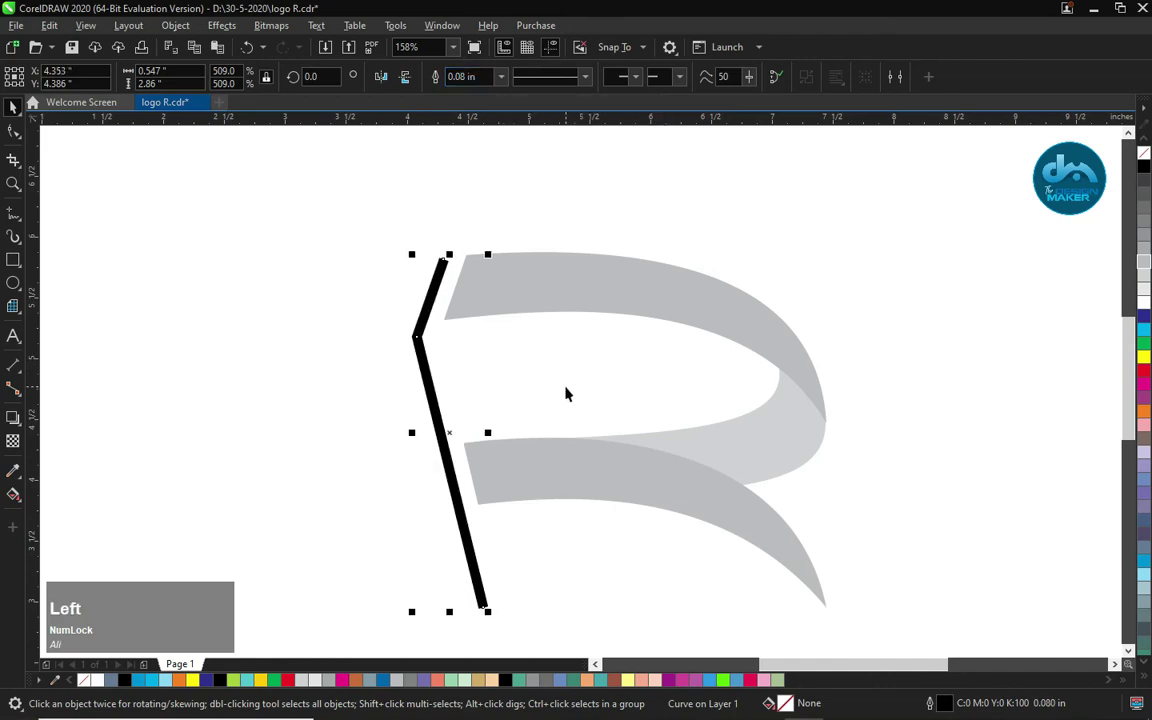
{"action": "key", "text": "ctrl+Num_Lock"}
{"action": "key", "text": "ctrl+shift+q"}
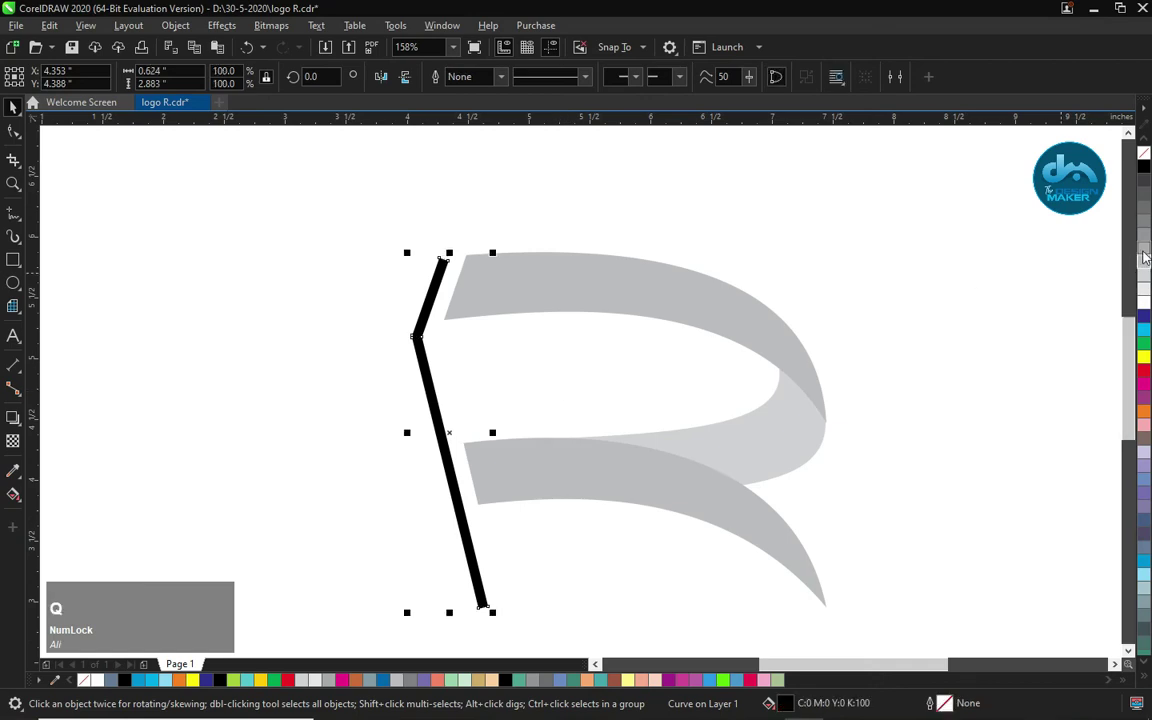
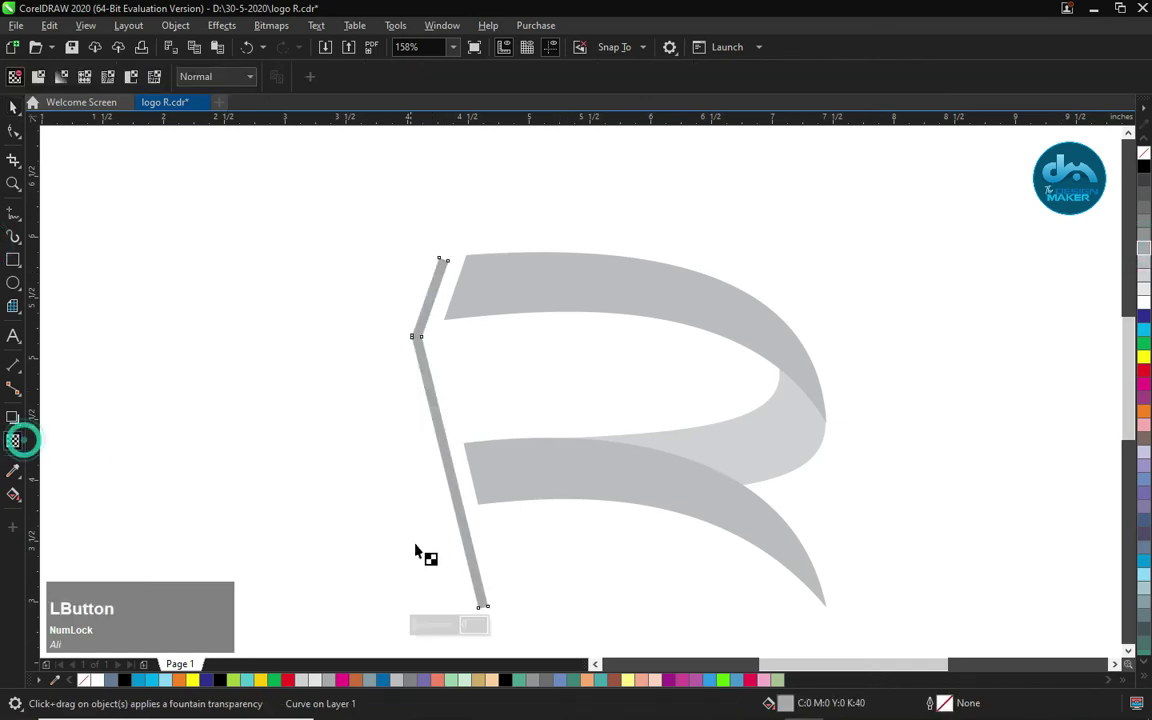
Step: Drag a linear transparency down the grey stem so it fades toward the bottom
{"action": "left_click", "coordinate": [425, 369]}
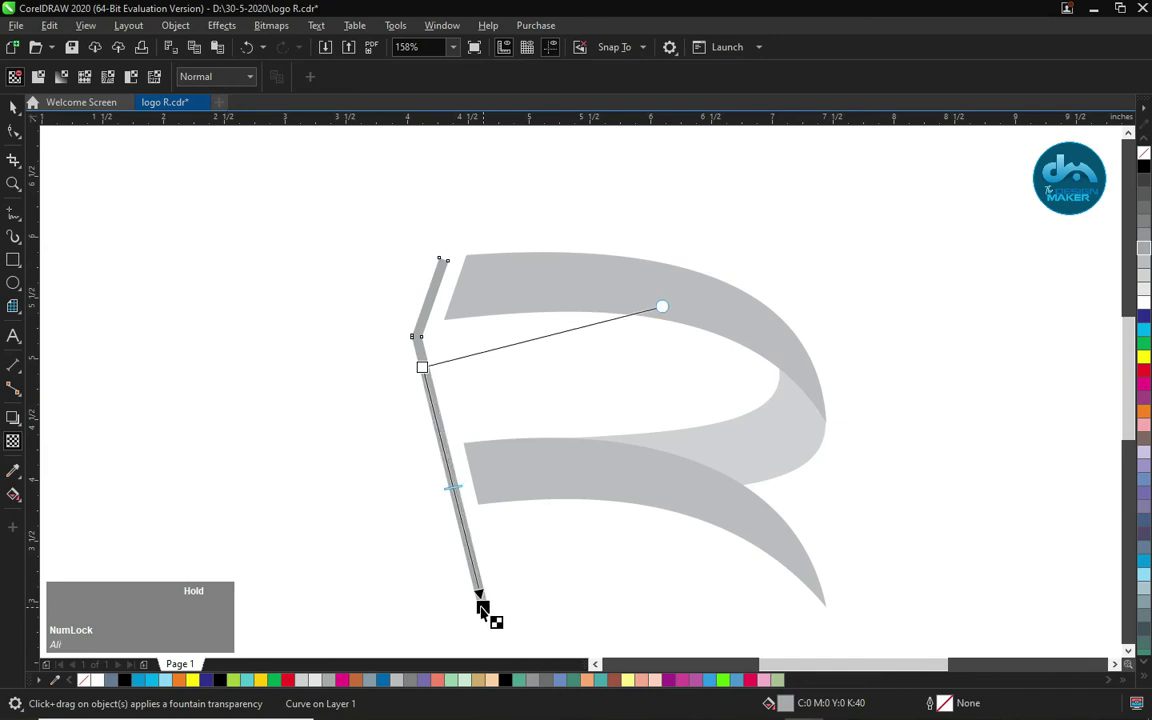
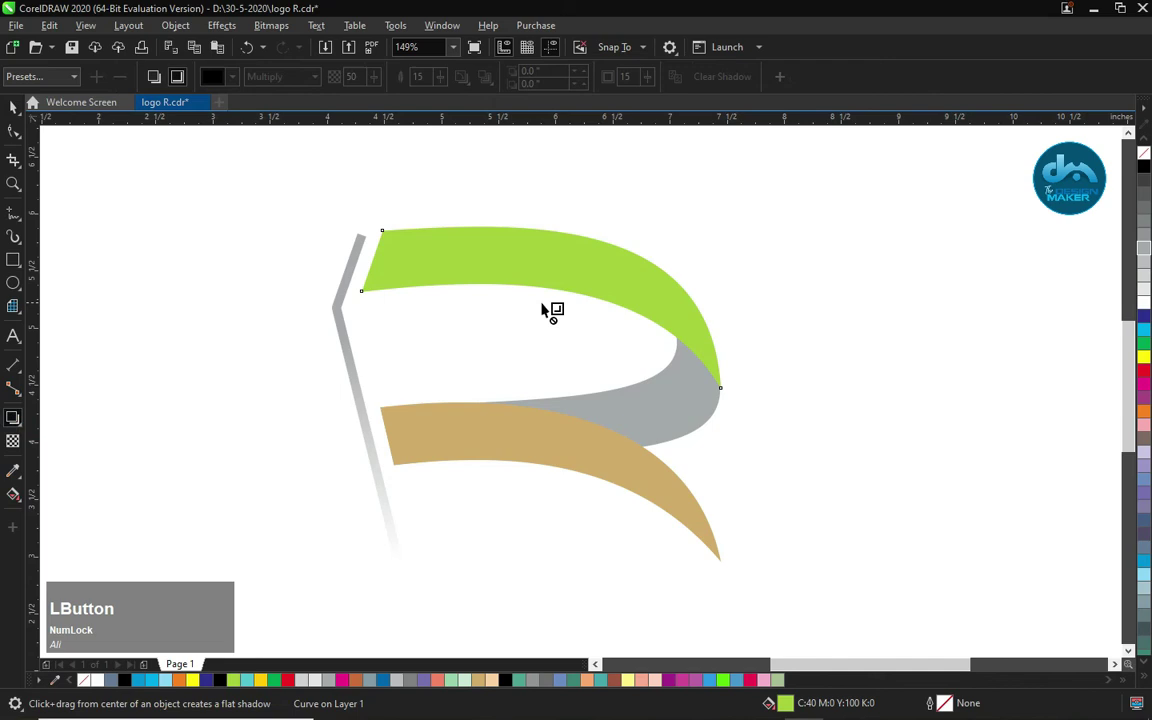
Step: Drag soft drop shadows onto the green top ribbon and the tan lower ribbon
{"action": "key", "text": "ctrl+Num_Lock"}
{"action": "left_click", "coordinate": [586, 297]}
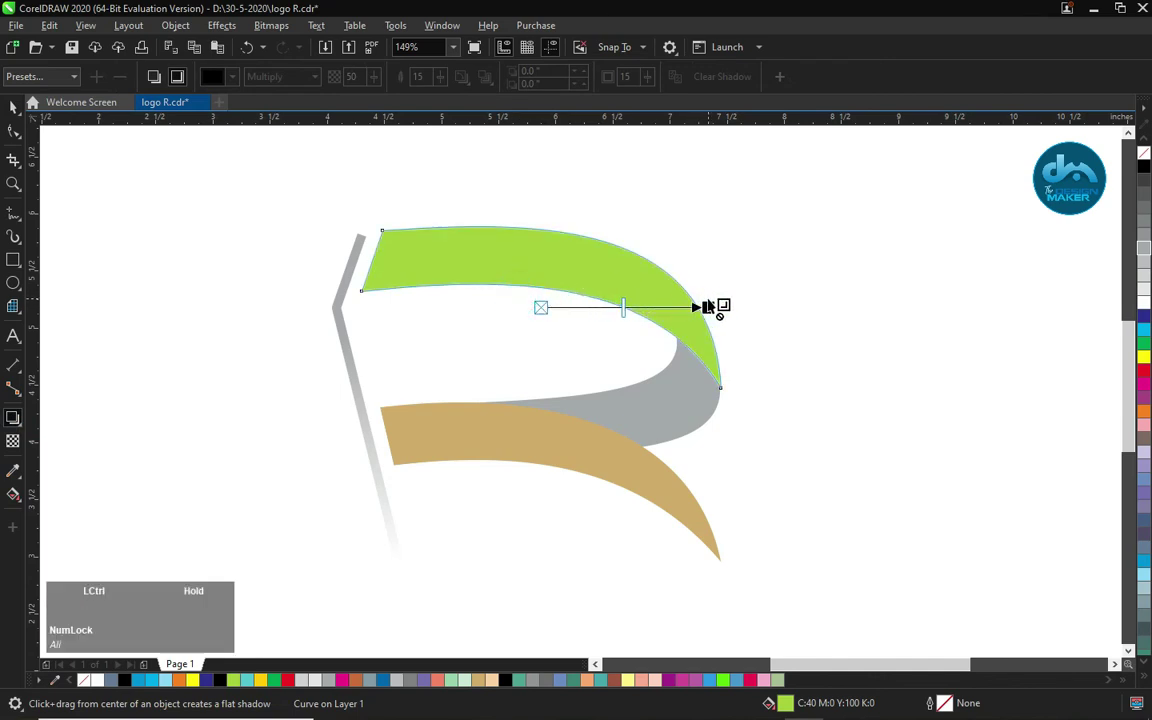
{"action": "key", "text": "z"}
{"action": "left_click", "coordinate": [544, 304]}
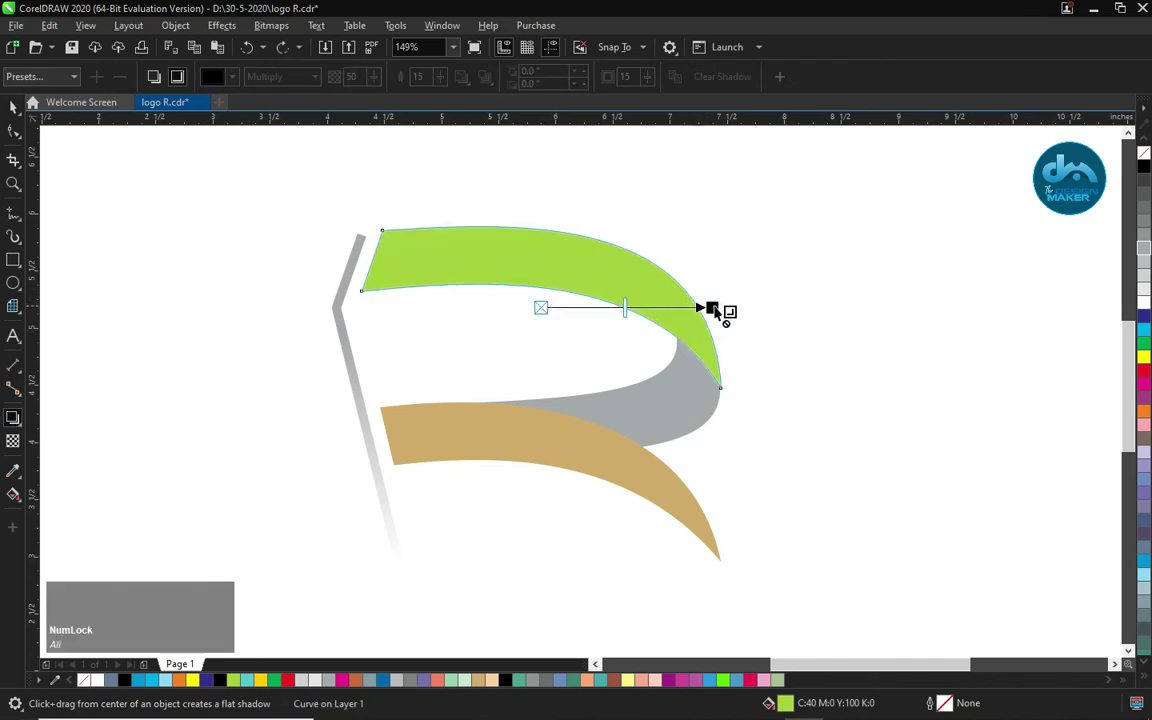
{"action": "left_click", "coordinate": [551, 427]}
{"action": "left_click", "coordinate": [569, 447]}
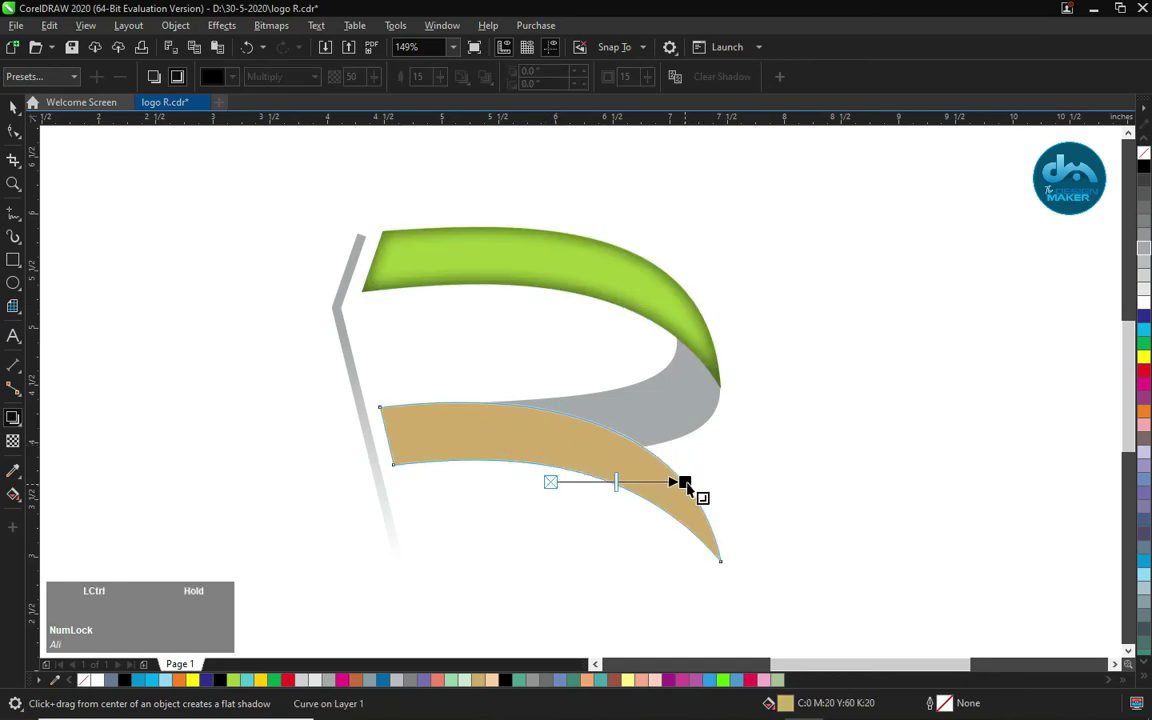
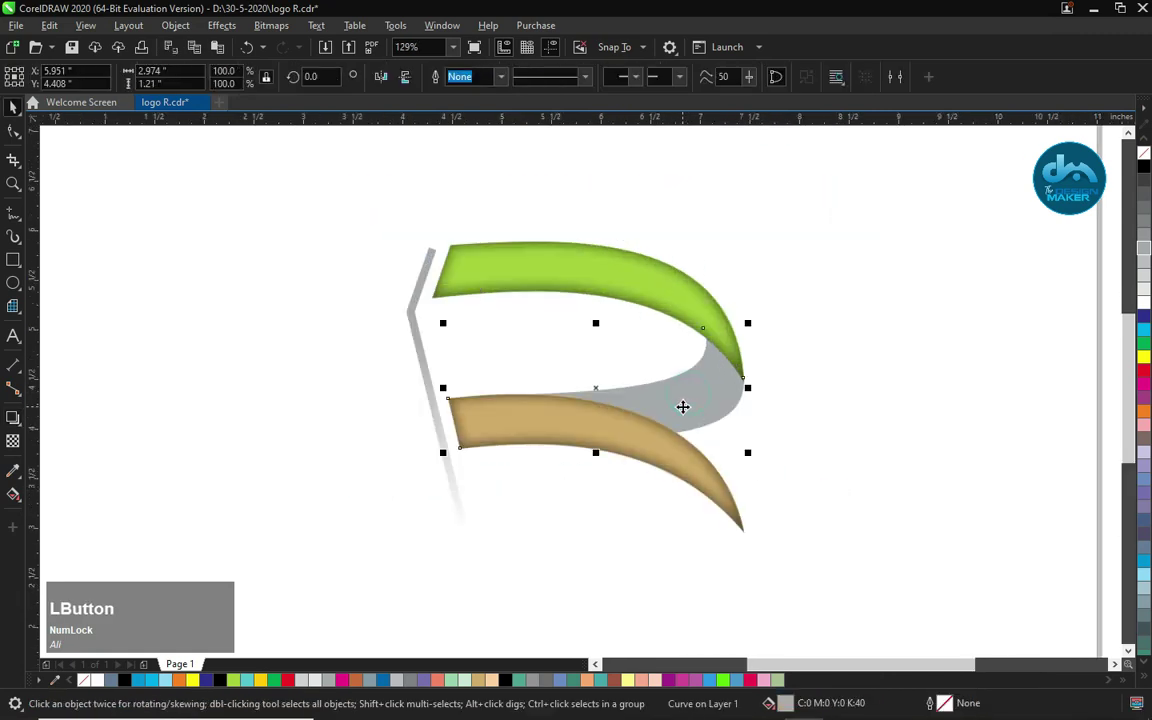
Step: Give the middle fold a grey-to-black fountain fill darkest at the green ribbon, then deselect
{"action": "key", "text": "g"}
{"action": "left_click", "coordinate": [740, 371]}
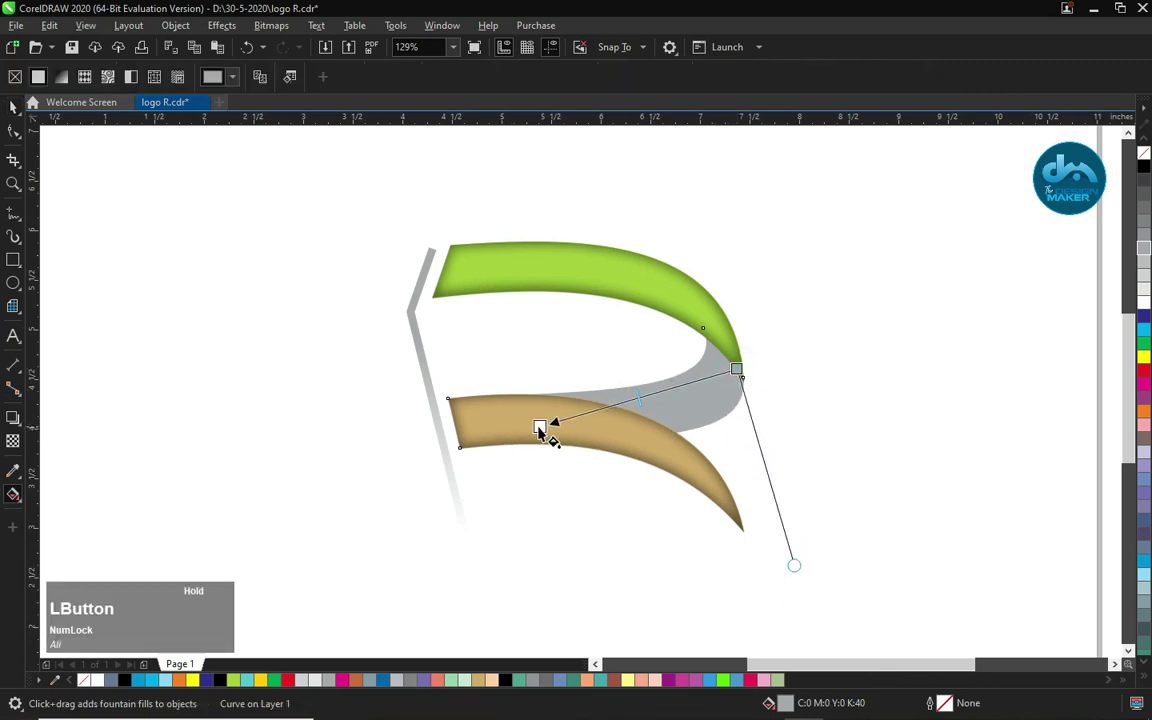
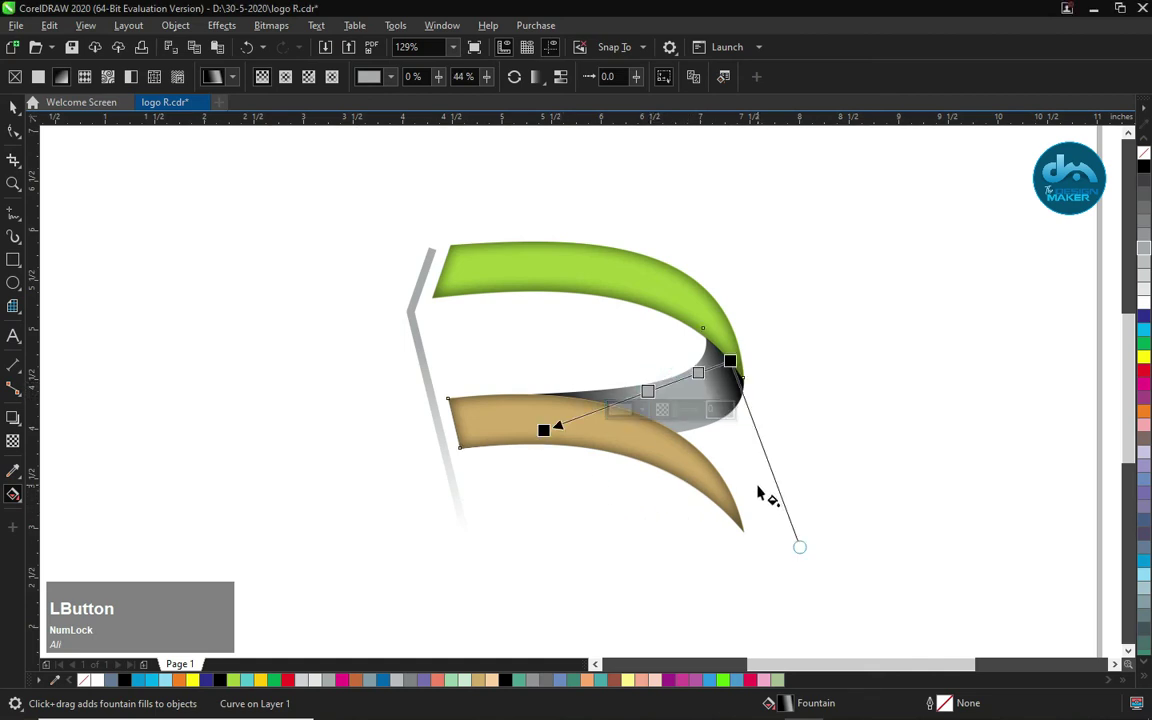
{"action": "key", "text": "space"}
{"action": "key", "text": "Escape"}
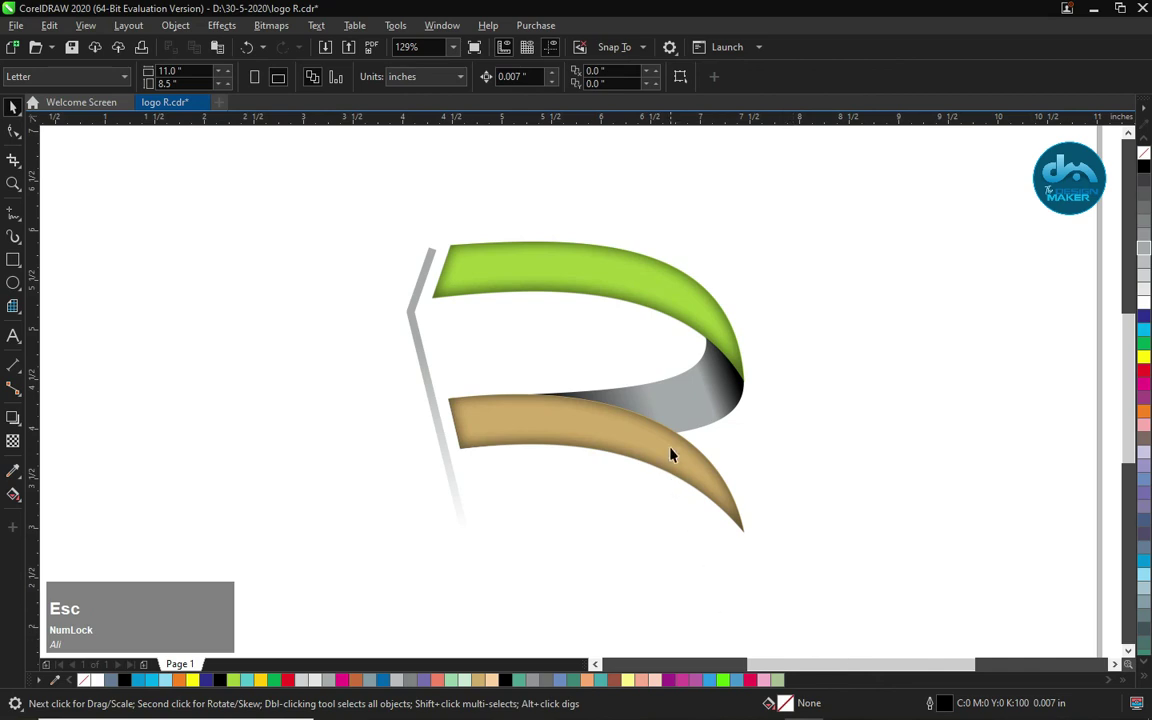